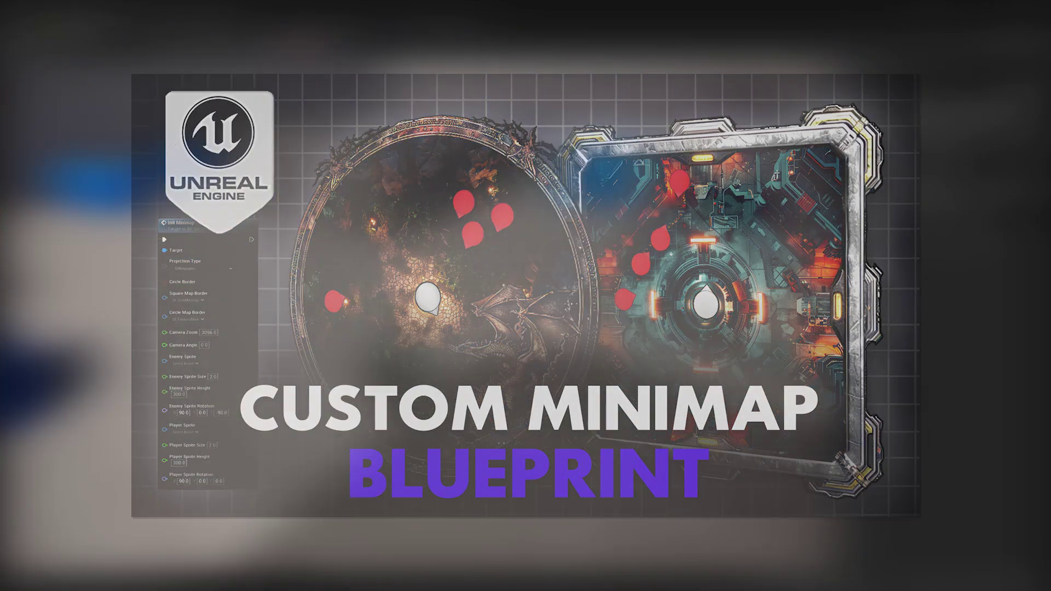
Step: Extract everything from the minimap resource pack archive
key("F4")
left_click(524, 306)
middle_click(524, 305)
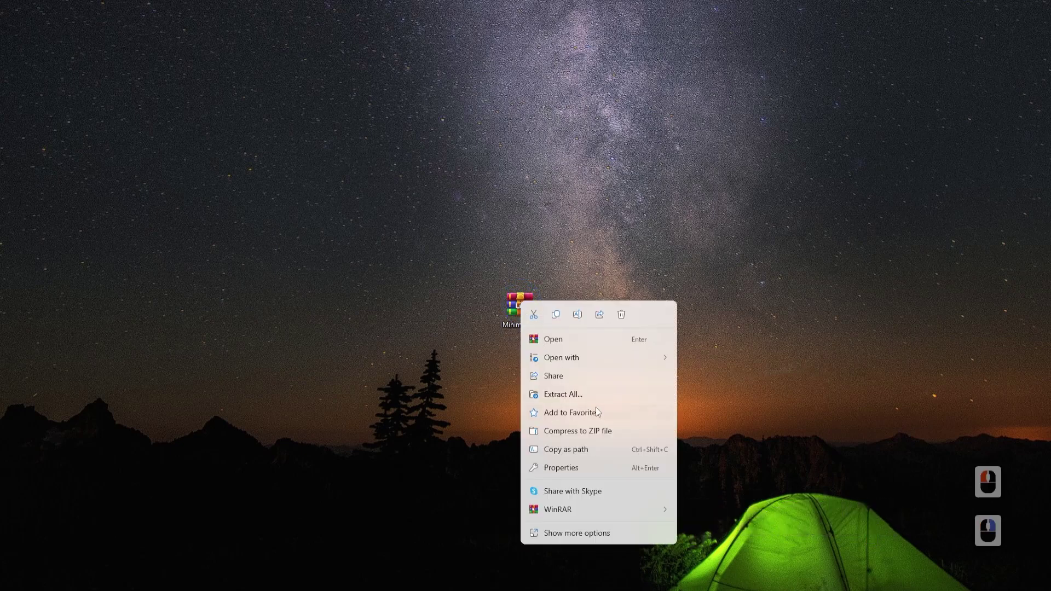
left_click(600, 402)
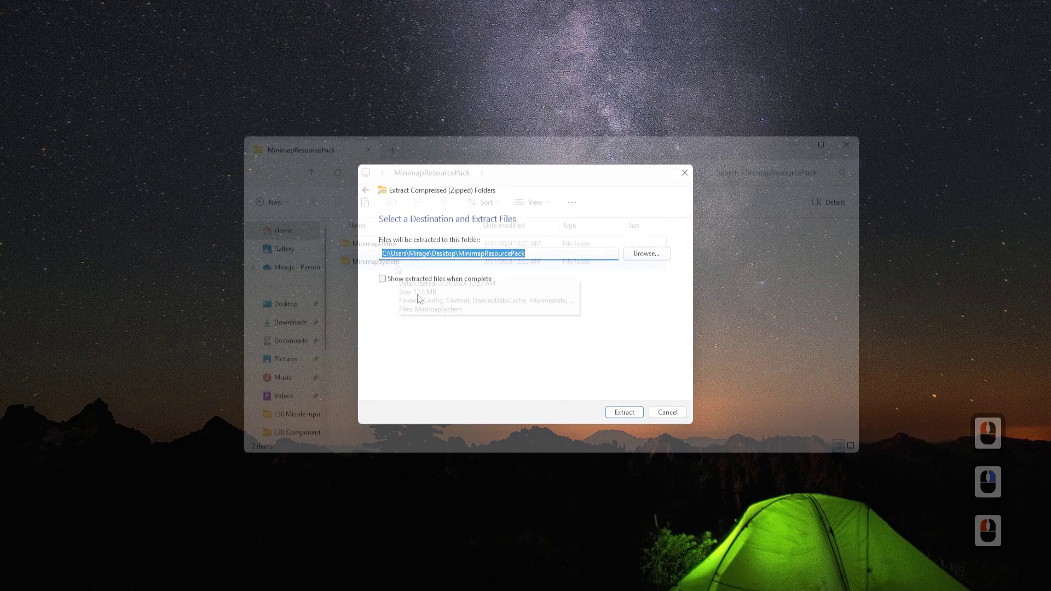
Step: Inspect the MinimapSystem folder, go back, then enter the MinimapDemo project folder
double_click(399, 269)
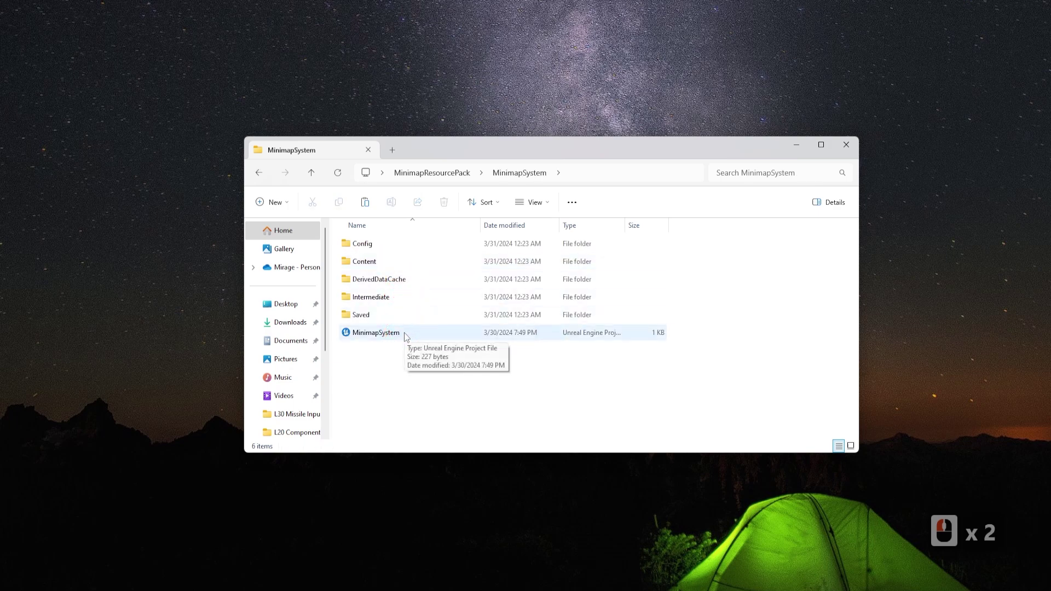
left_click(443, 176)
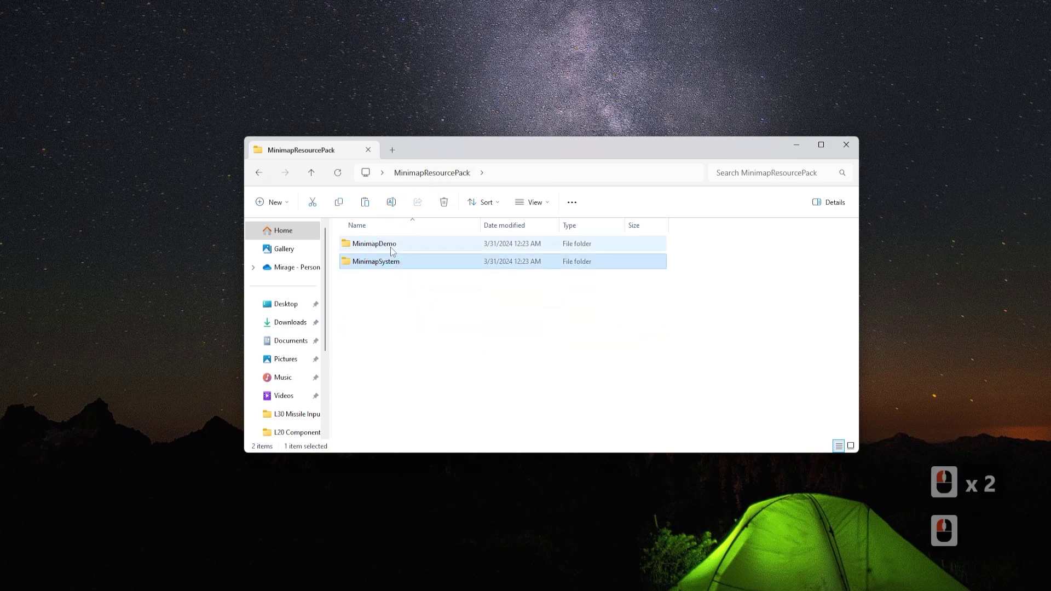
double_click(390, 250)
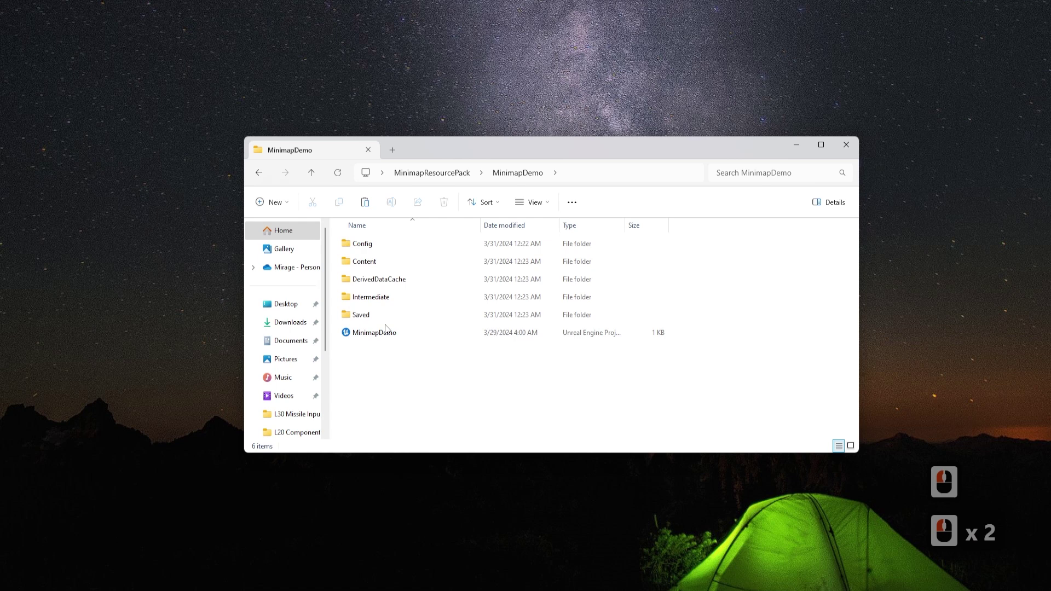
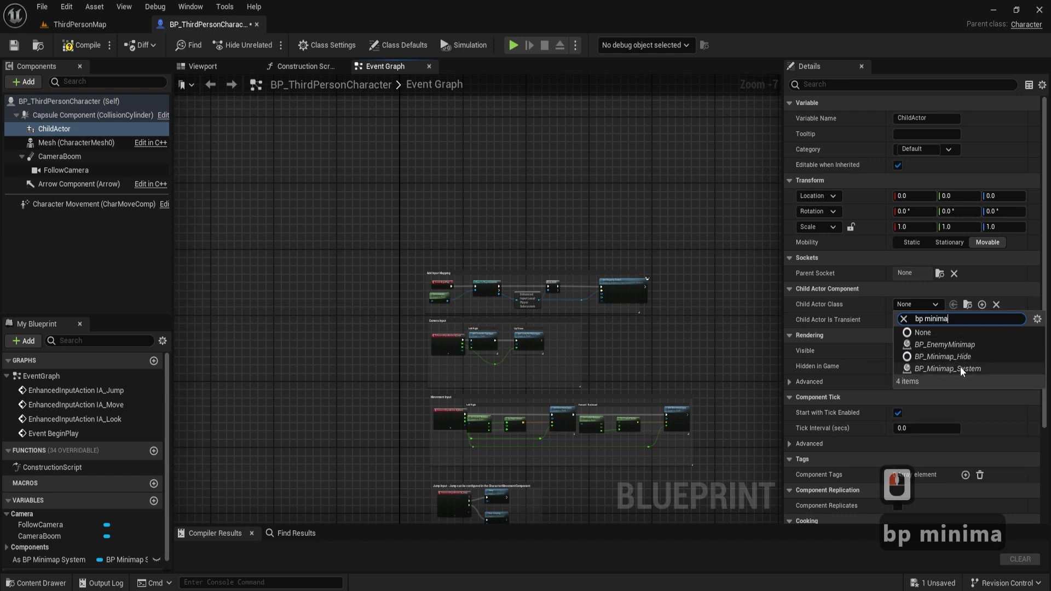
Step: Place a ChildActor component reference in the Event Graph near BeginPlay
double_click(964, 372)
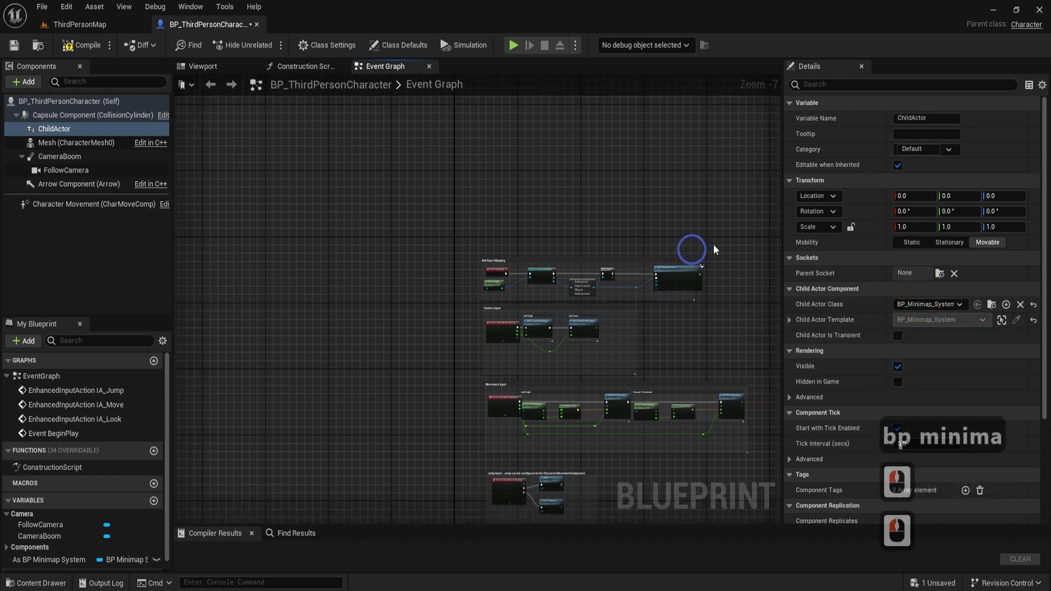
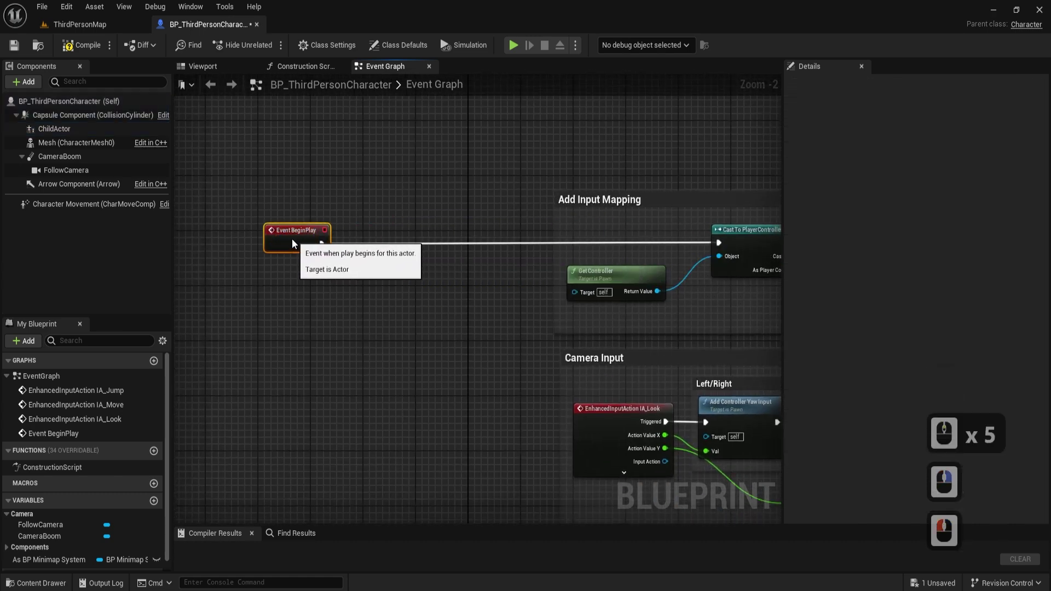
left_click(295, 242)
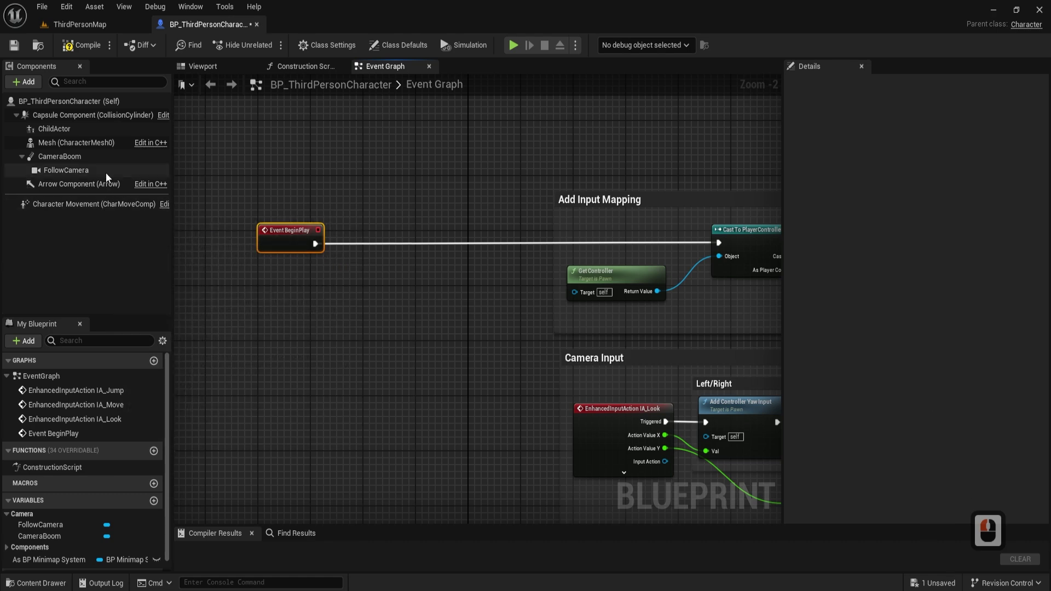
left_click(250, 301)
left_click(351, 303)
Step: Add a Get Child Actor node from the ChildActor reference
type("g")
scroll("up", 3)
type("e")
type("t child")
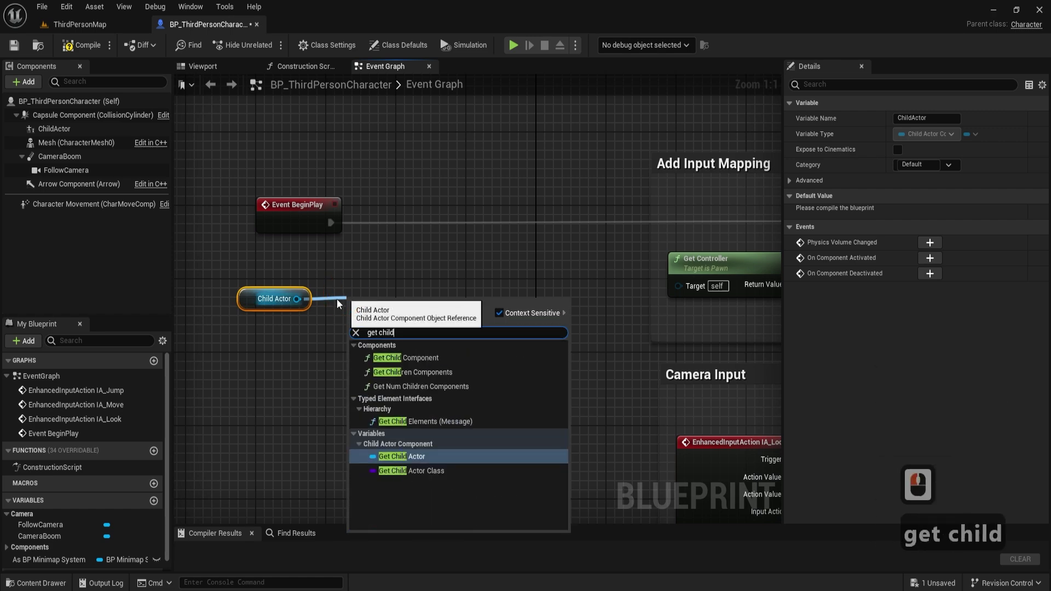
left_click(403, 458)
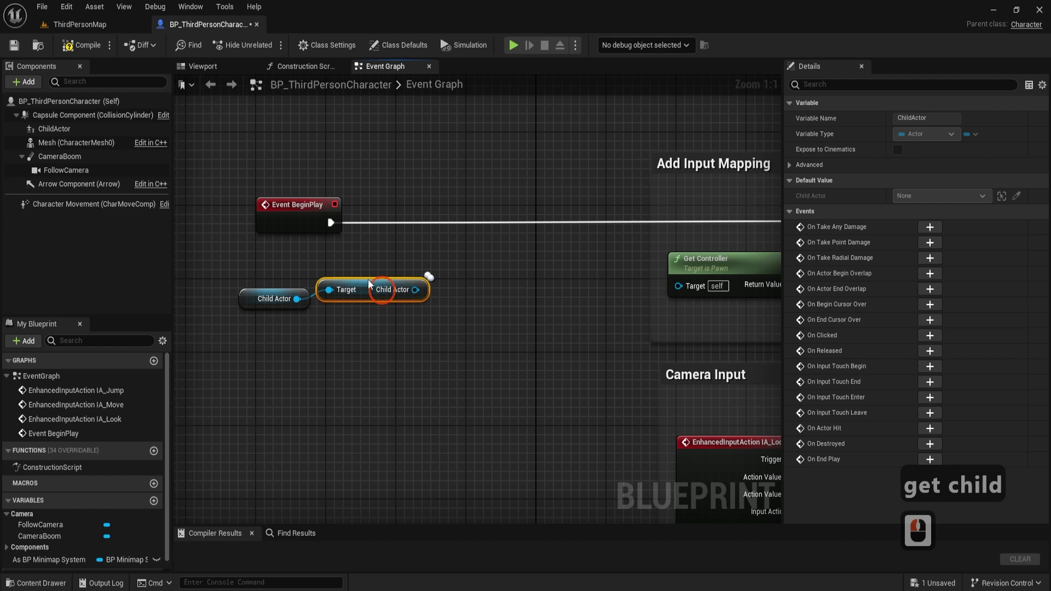
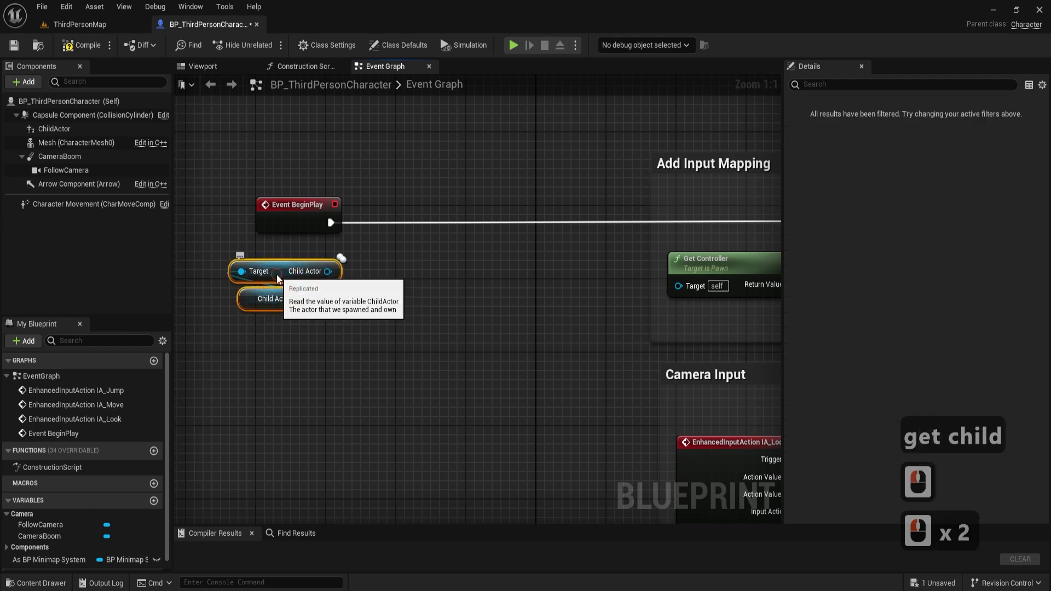
Step: Drag off the child actor output and search 'cast to bp' for Cast To BP_Minimap_System
left_click(273, 311)
left_click(351, 310)
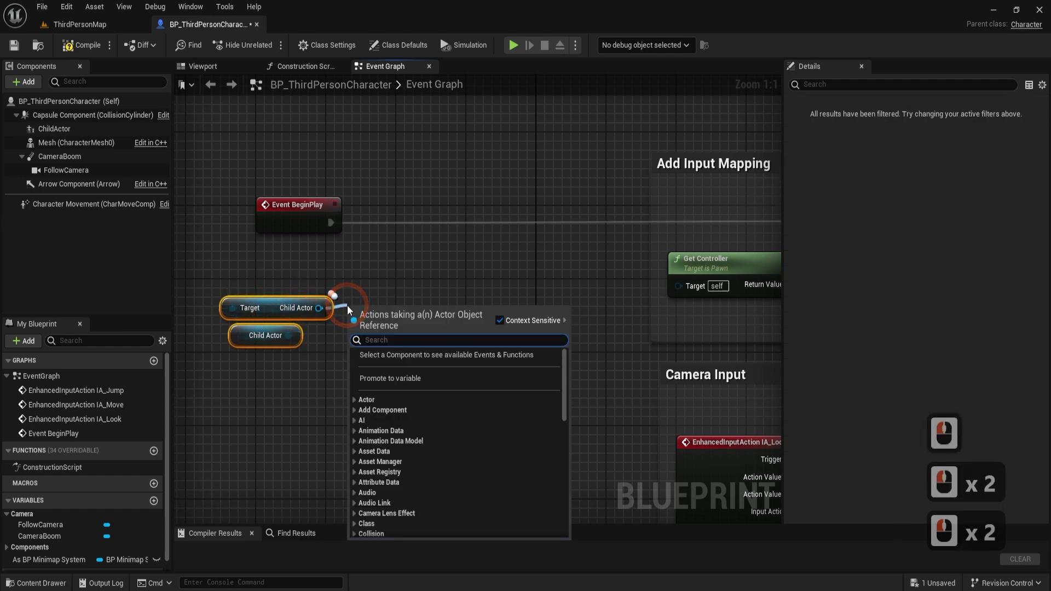
type("cast to bp")
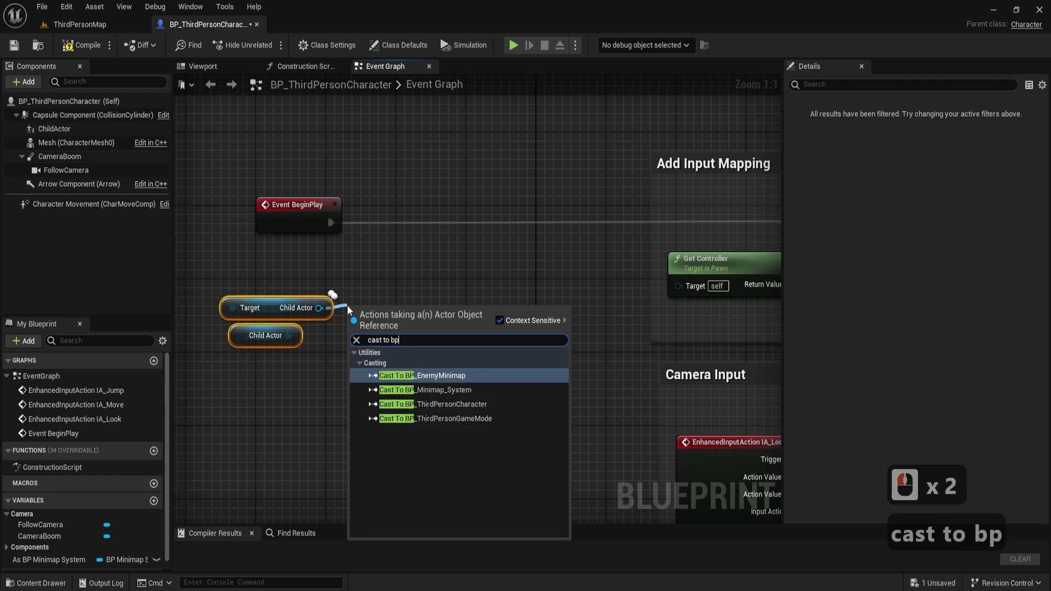
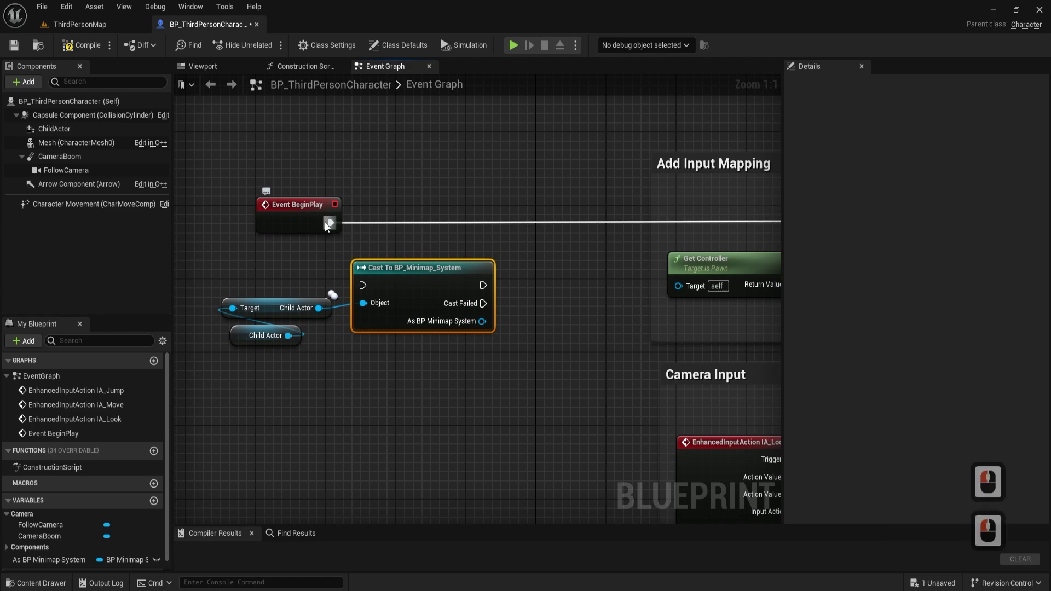
Step: Add an Init Minimap call on the As BP Minimap System pin and compile the blueprint
right_click(458, 250)
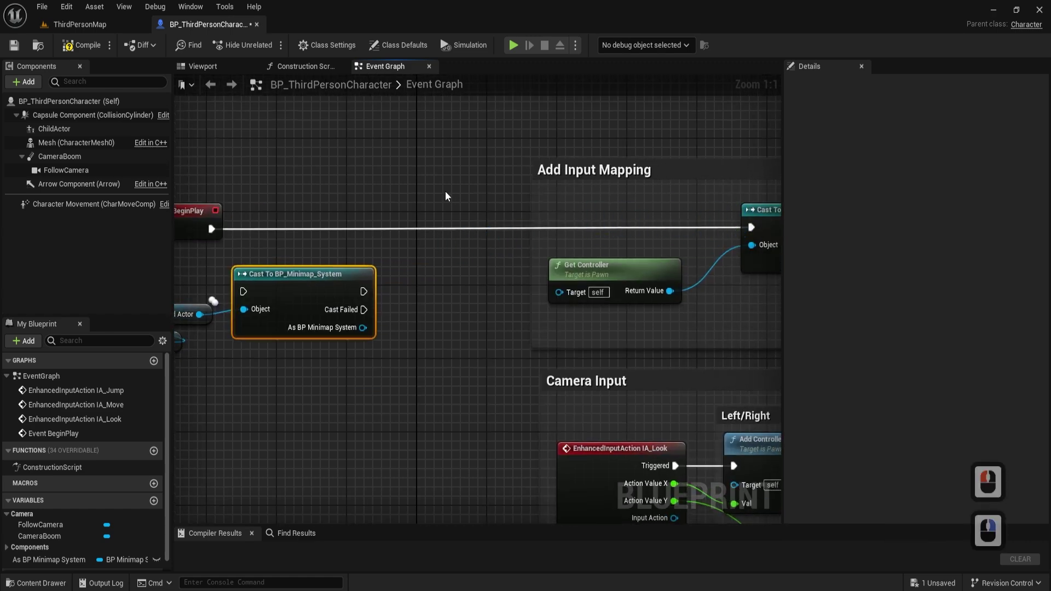
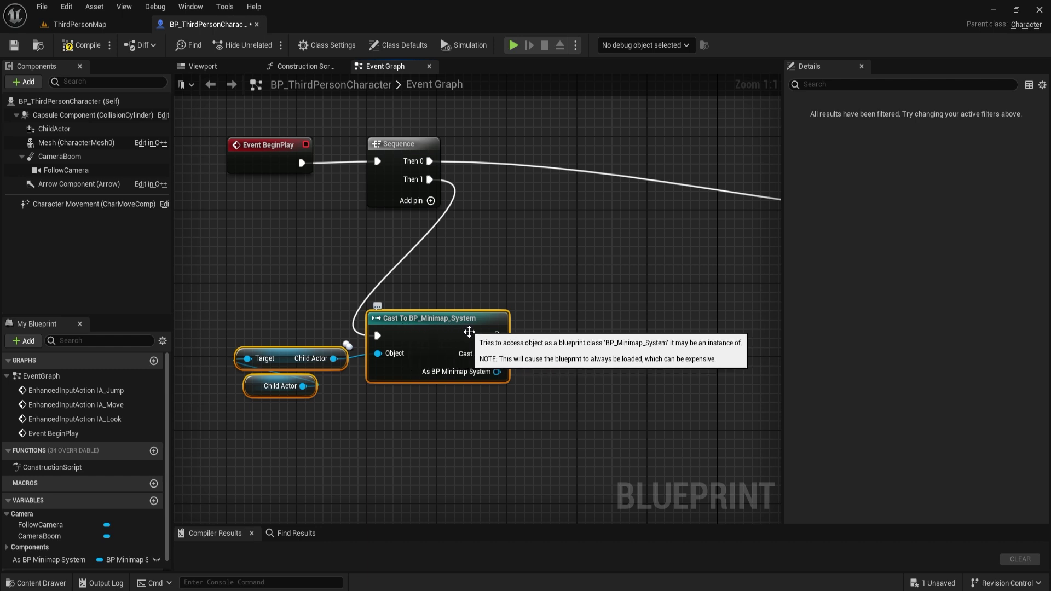
left_click(558, 374)
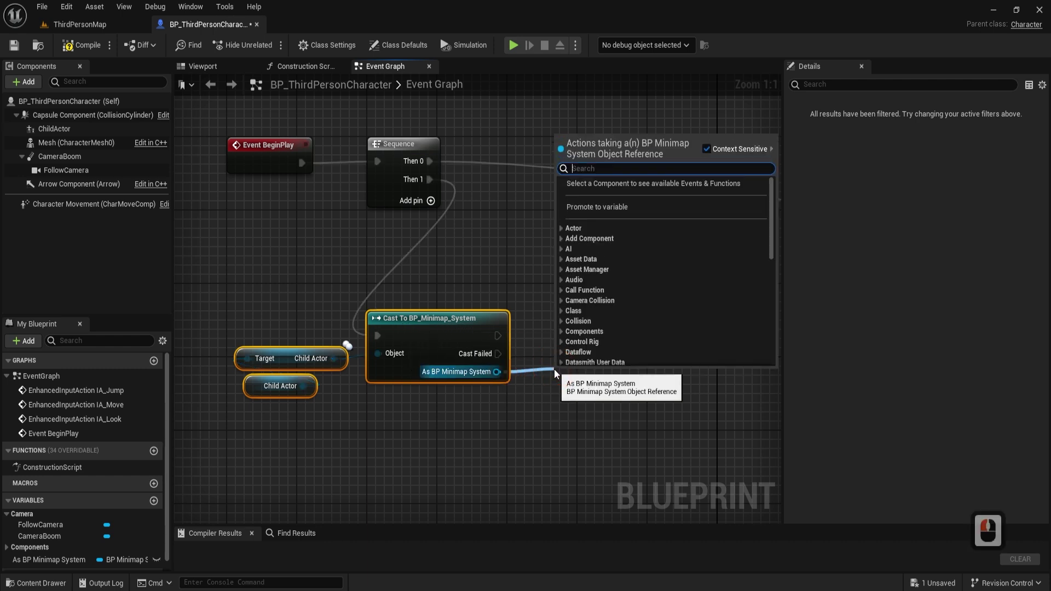
type("ini minima")
key("Return")
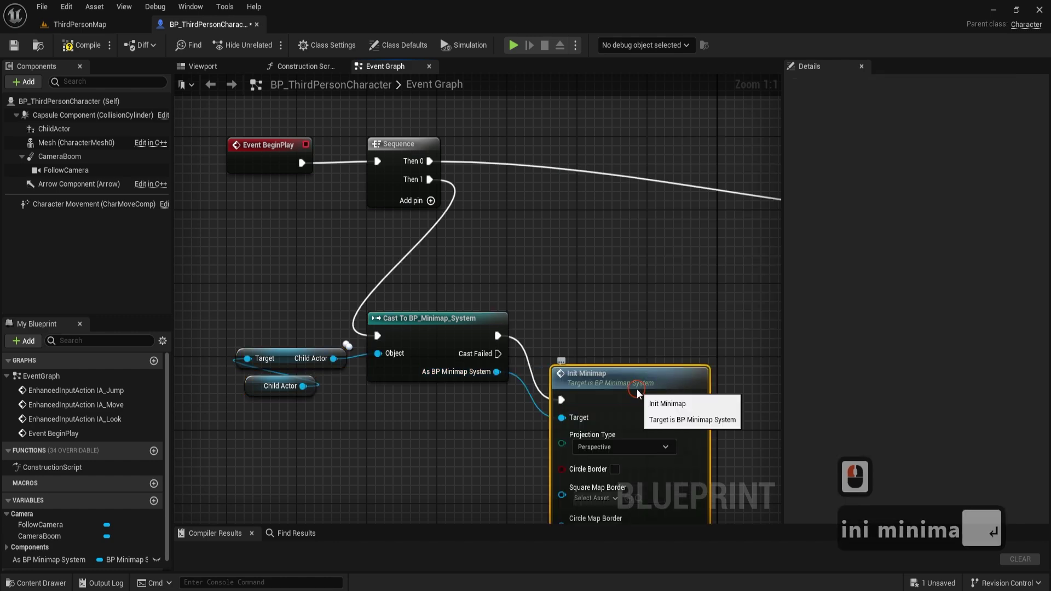
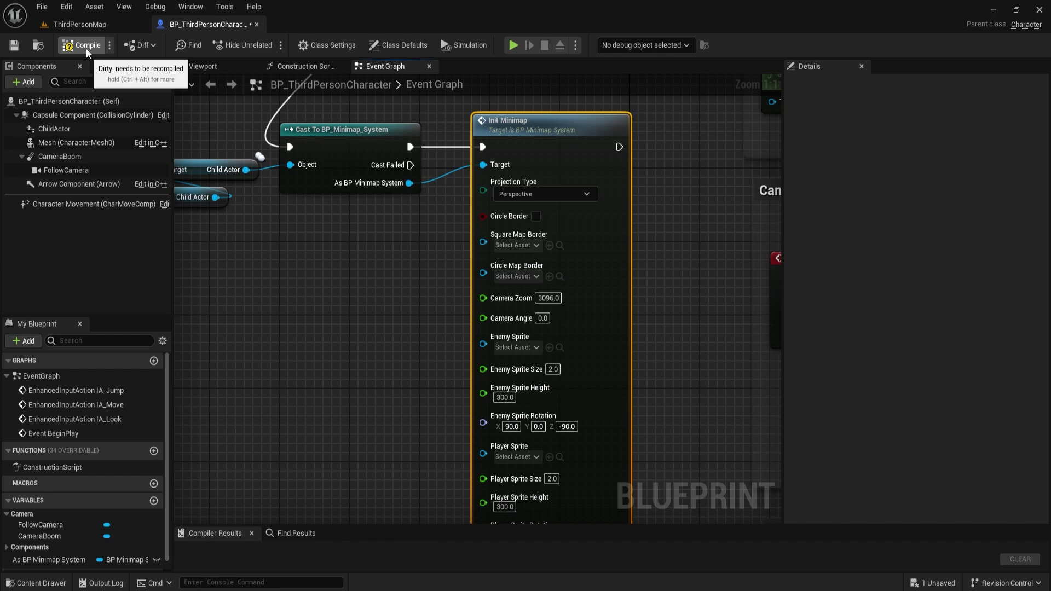
left_click(89, 53)
left_click(89, 29)
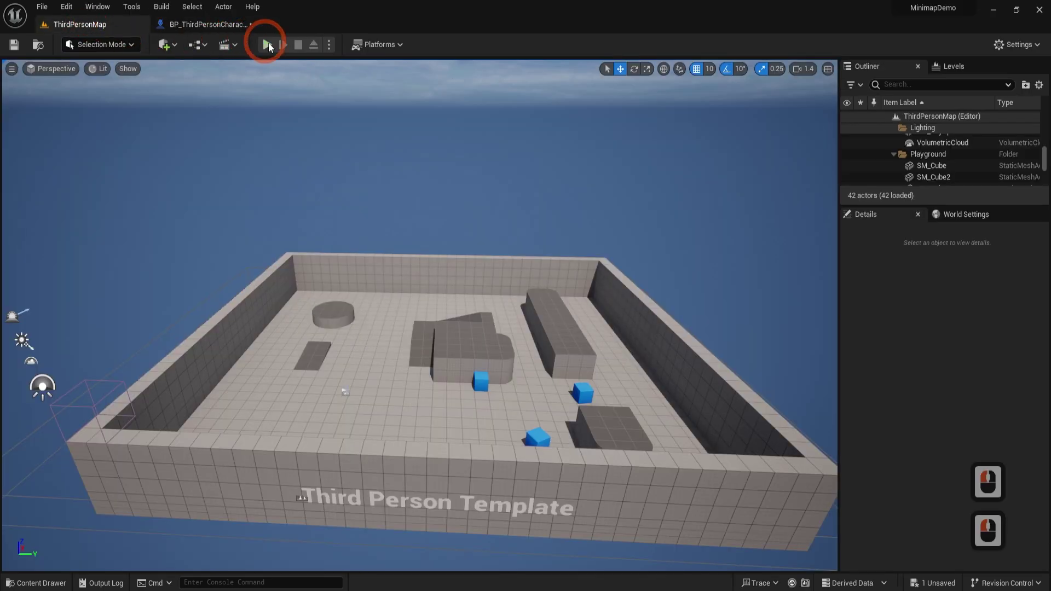
left_click(273, 48)
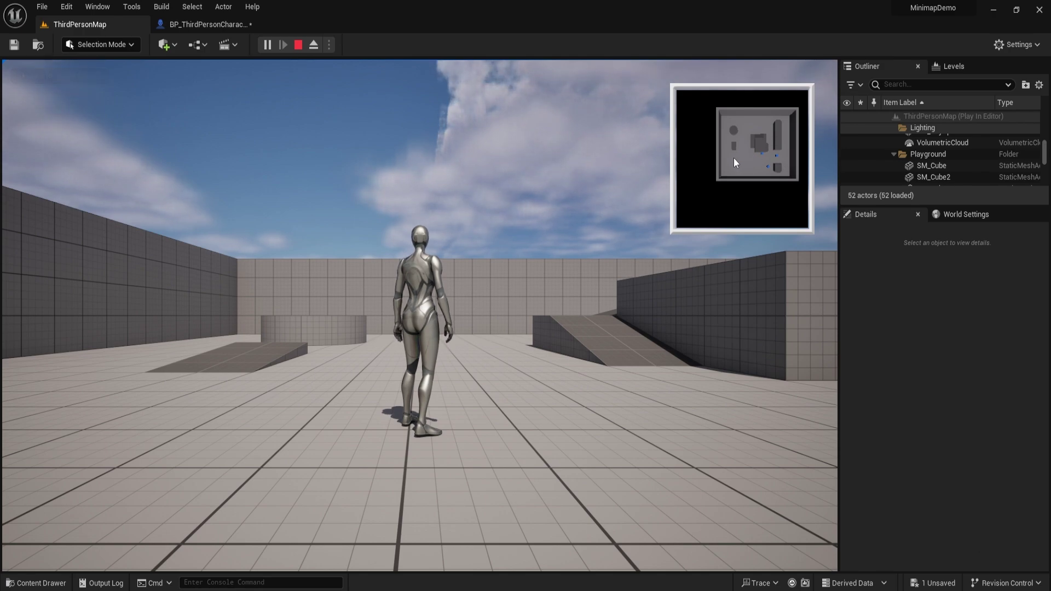
key("F4")
left_click(554, 411)
right_click(554, 410)
right_click(345, 364)
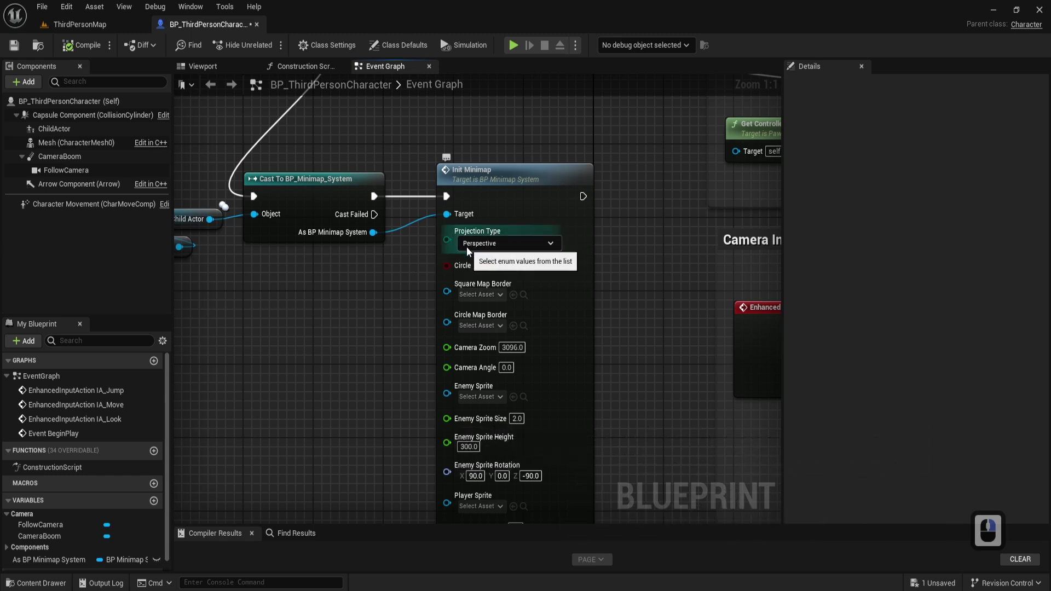
Step: Set Init Minimap's Projection Type to Orthographic
left_click(472, 251)
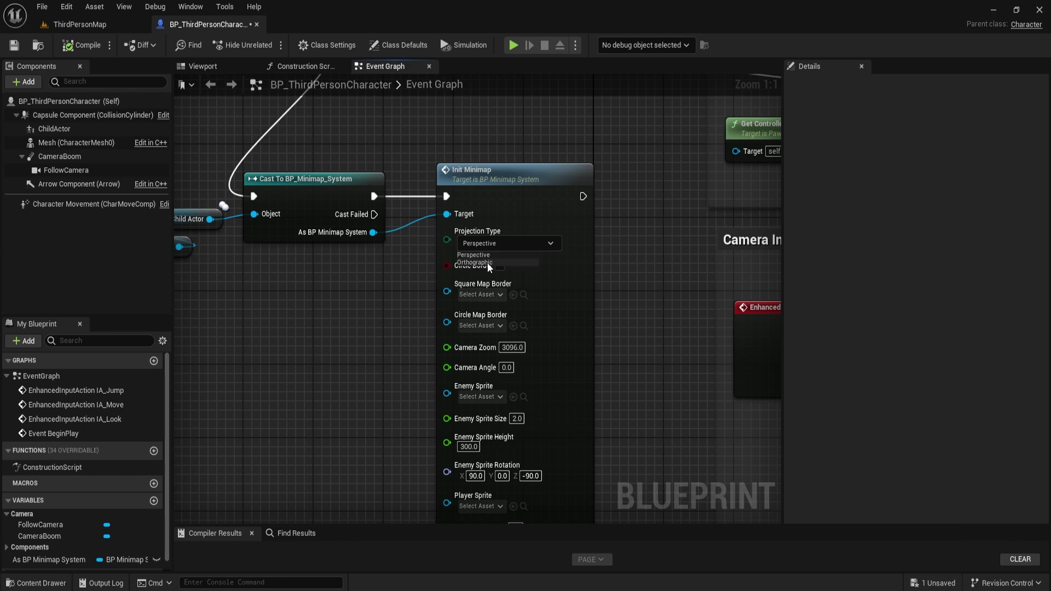
left_click(491, 267)
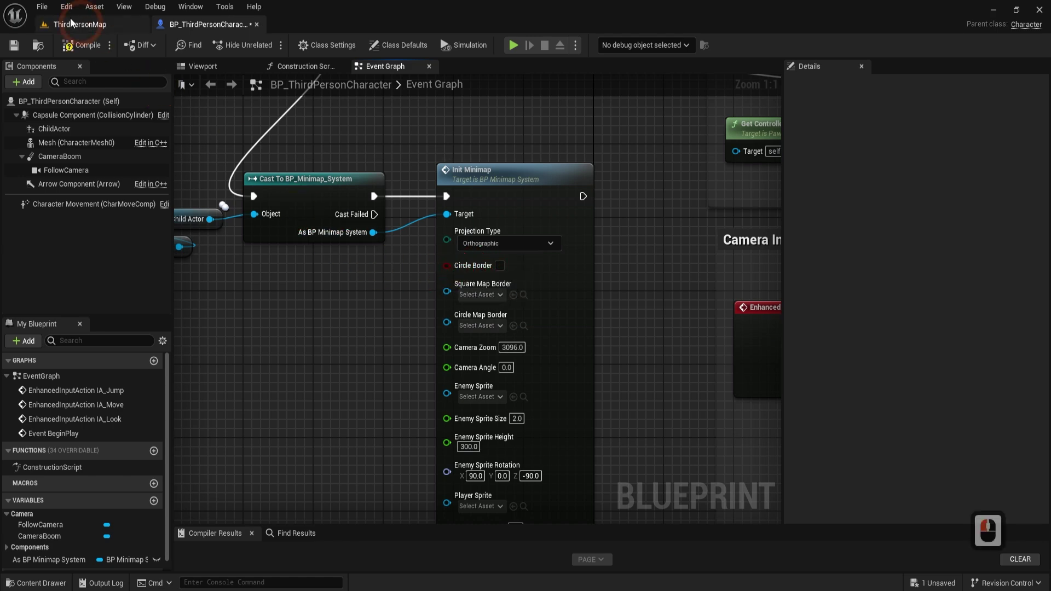
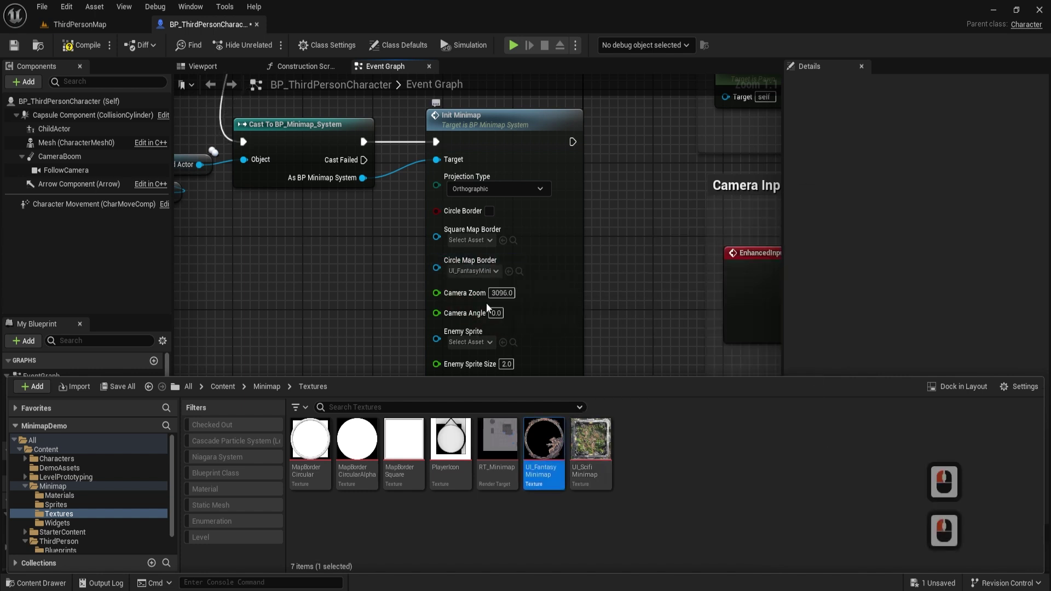
Step: Use the sci-fi texture as Square Map Border and play-test the minimap briefly
left_click(483, 246)
left_click(95, 31)
left_click(270, 46)
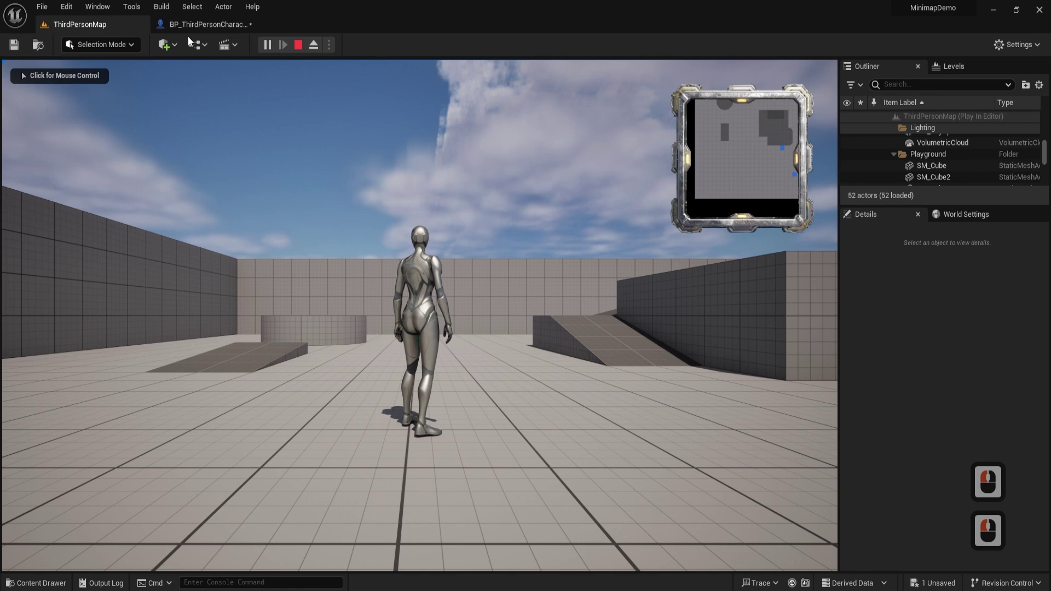
left_click(300, 48)
Step: Back in the character blueprint, enable Circle Border, compile and play again
double_click(228, 27)
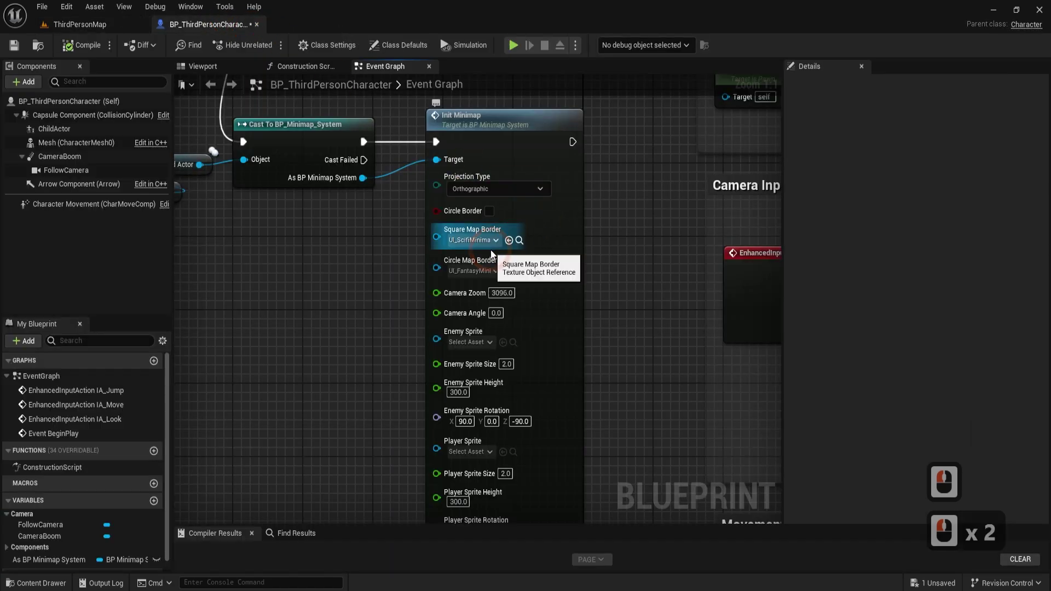
left_click(493, 211)
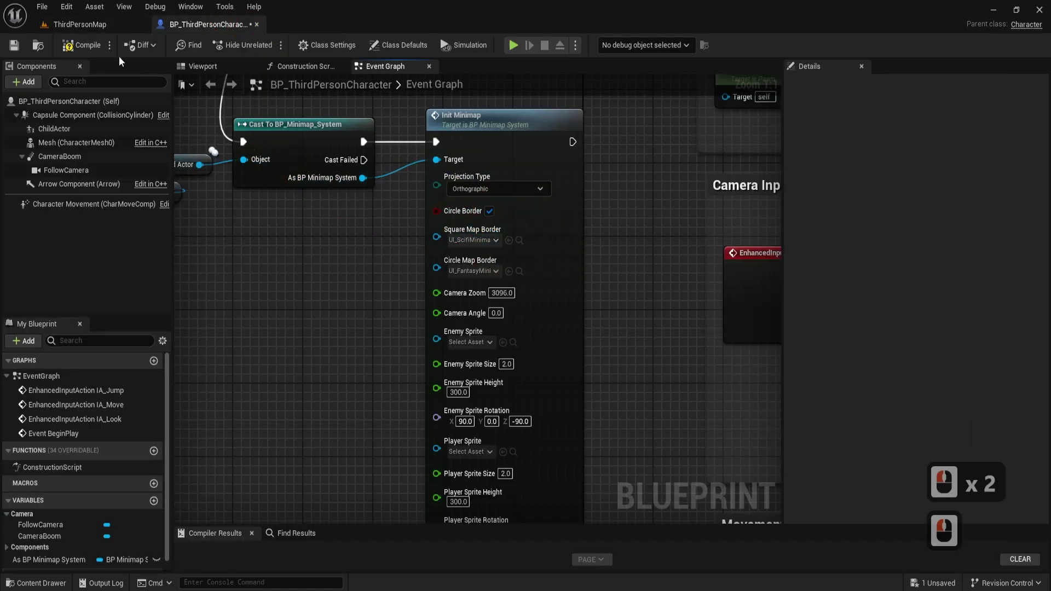
left_click(142, 31)
left_click(271, 50)
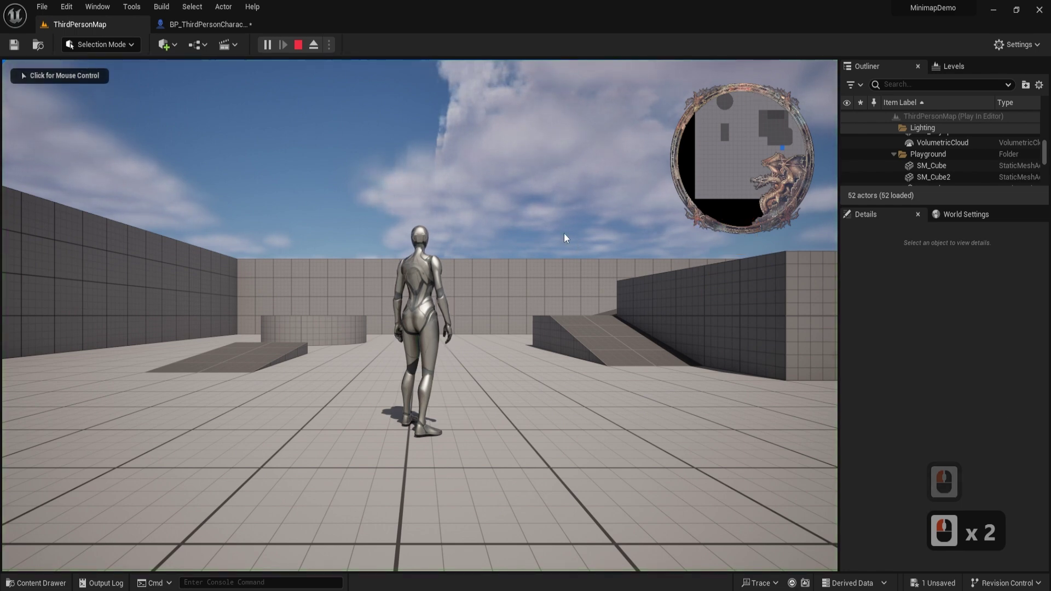
Step: Play-test the tilted perspective minimap by running the character around, then stop
key("F4")
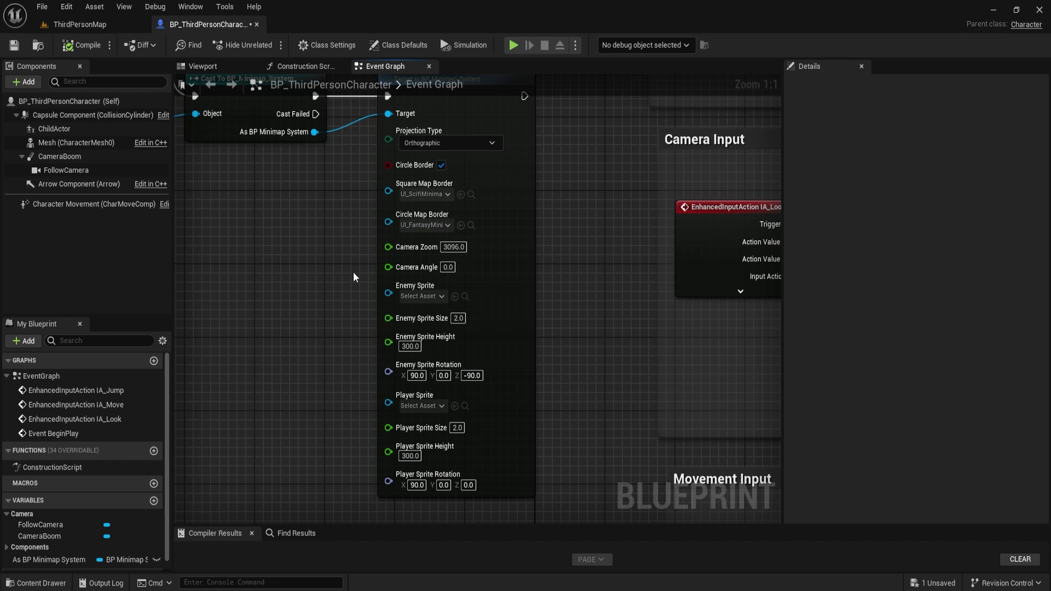
key("F7")
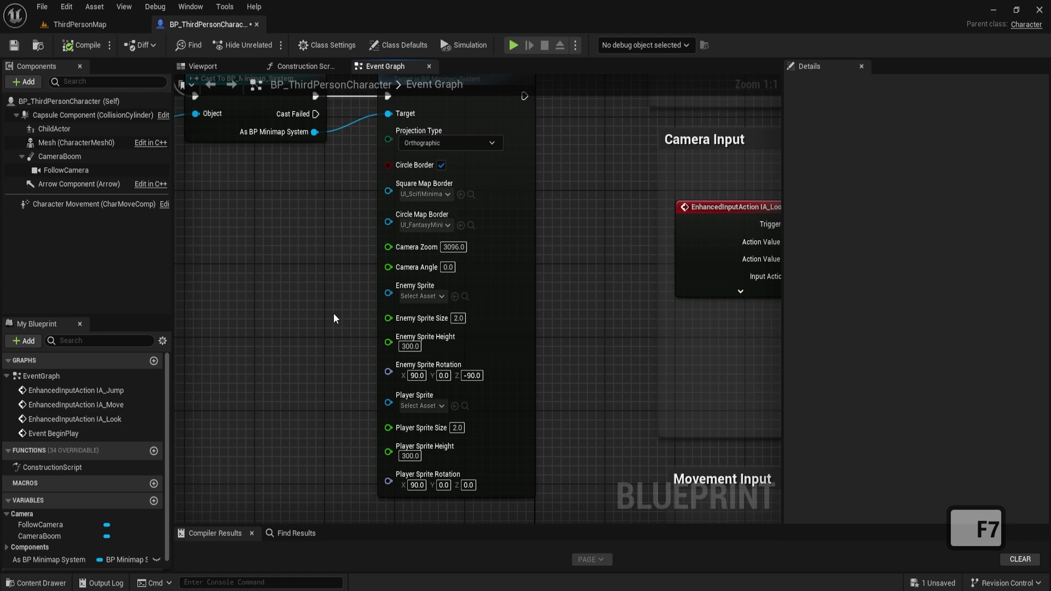
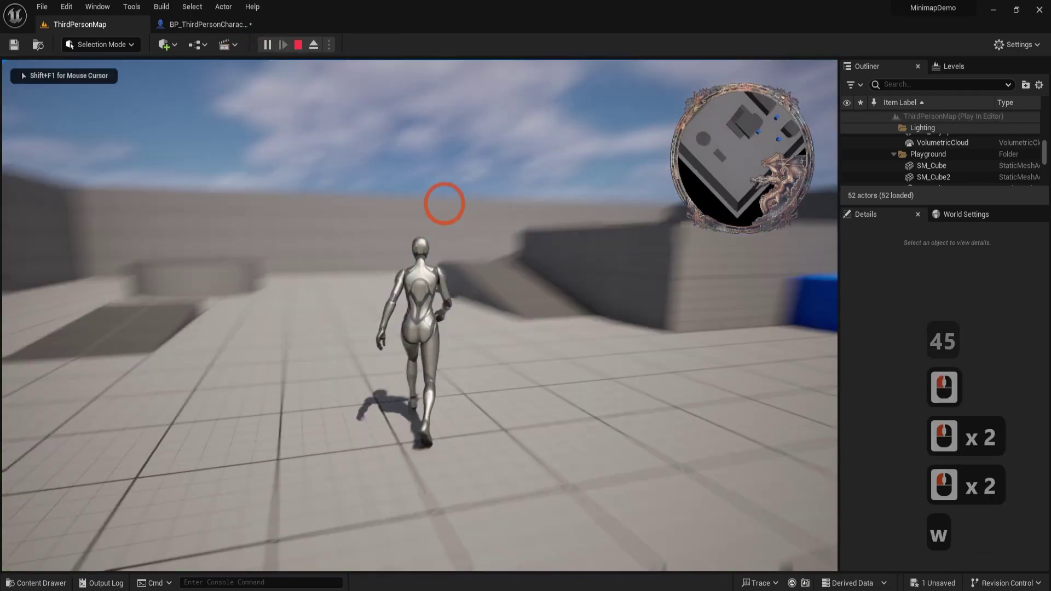
type("wd")
key("d")
type("dd")
key("d")
key("d")
key("d")
type("aaws x 43 dwww")
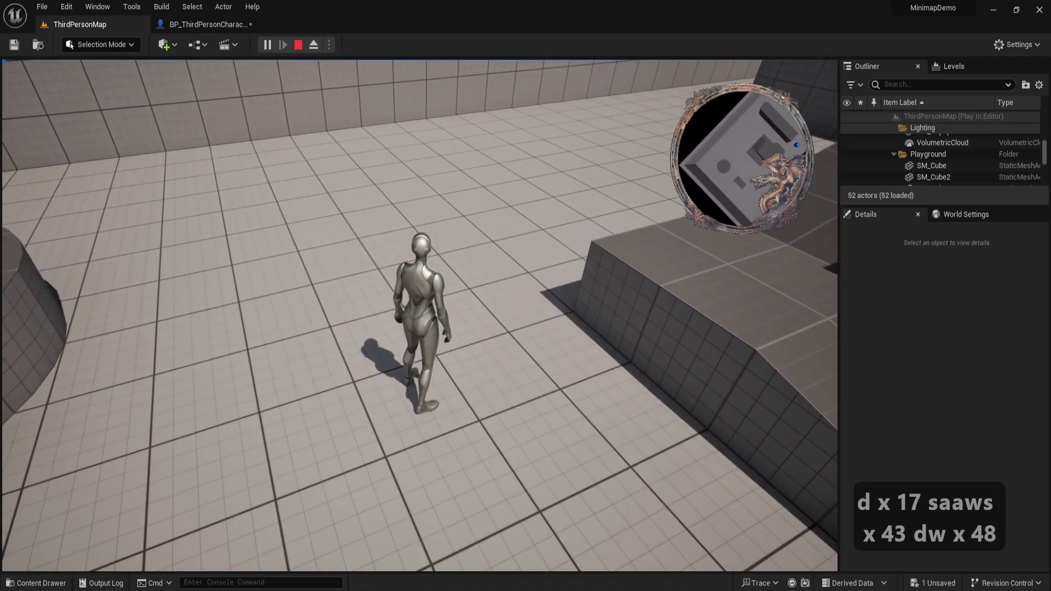
key("a")
type("sss d dww")
key("d")
key("w")
key("d")
key("s")
key("a")
key("a")
key("Escape")
Step: Switch Projection Type back to Orthographic, adjust the camera zoom and play
left_click(432, 152)
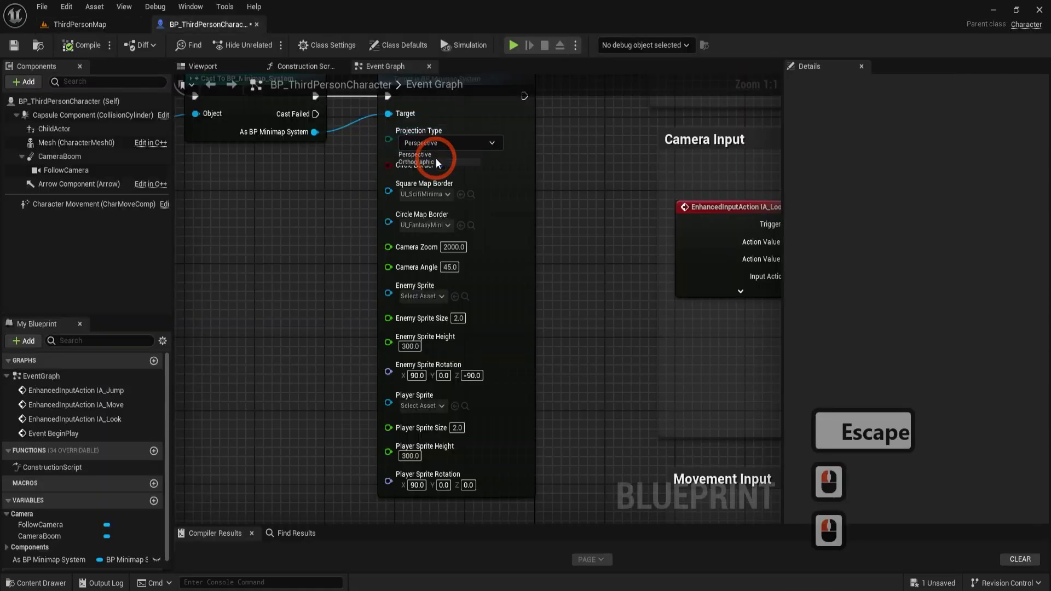
left_click(440, 164)
double_click(88, 41)
key("d")
key("d")
key("d")
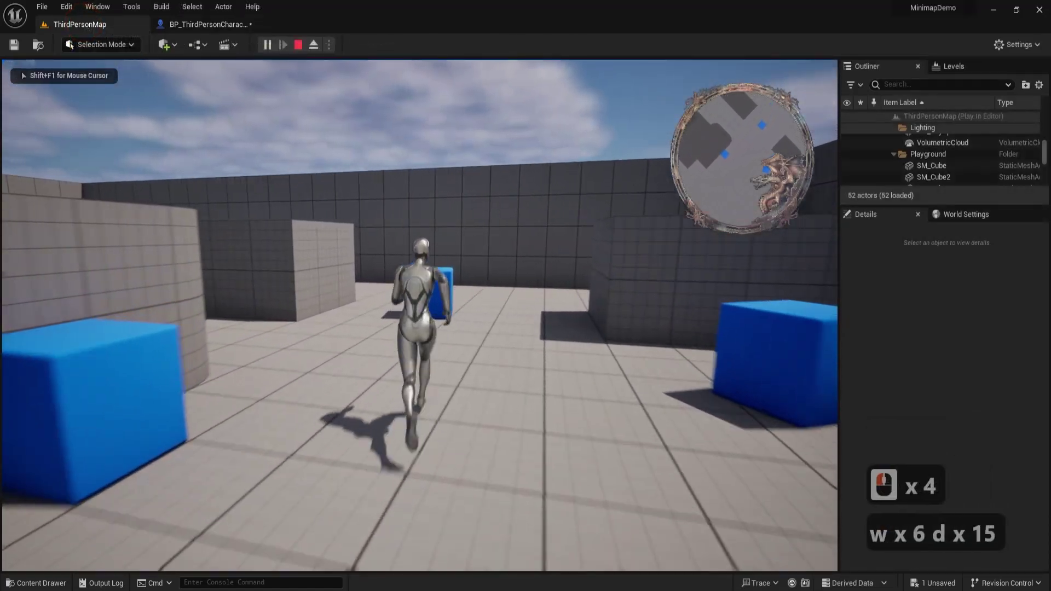
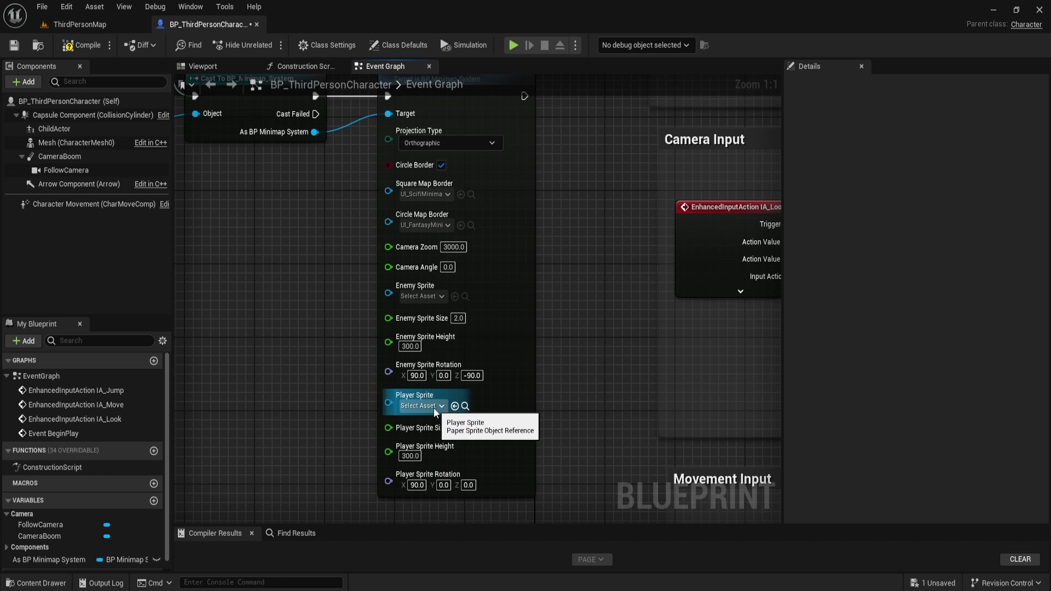
Step: Open the Player Sprite asset picker on the Init Minimap node
left_click(435, 410)
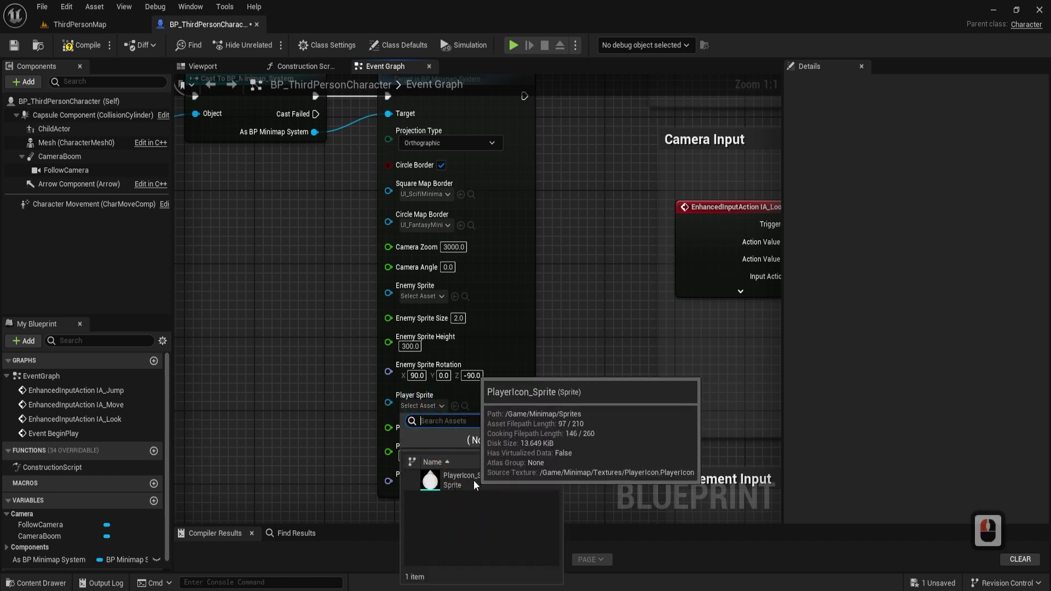
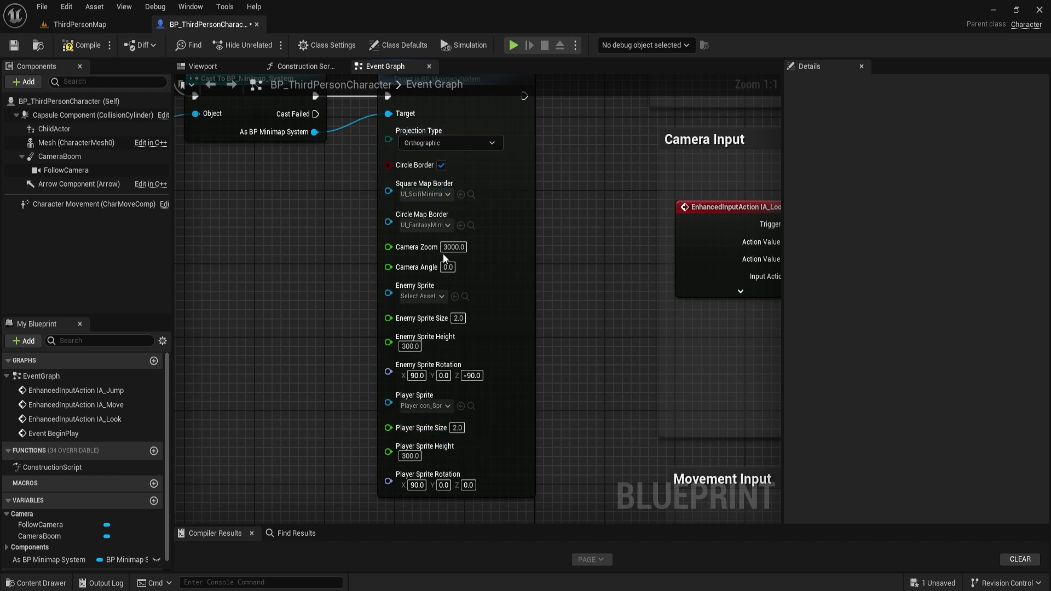
Step: Select the Mesh component to read its rotation for the player sprite
key("F7")
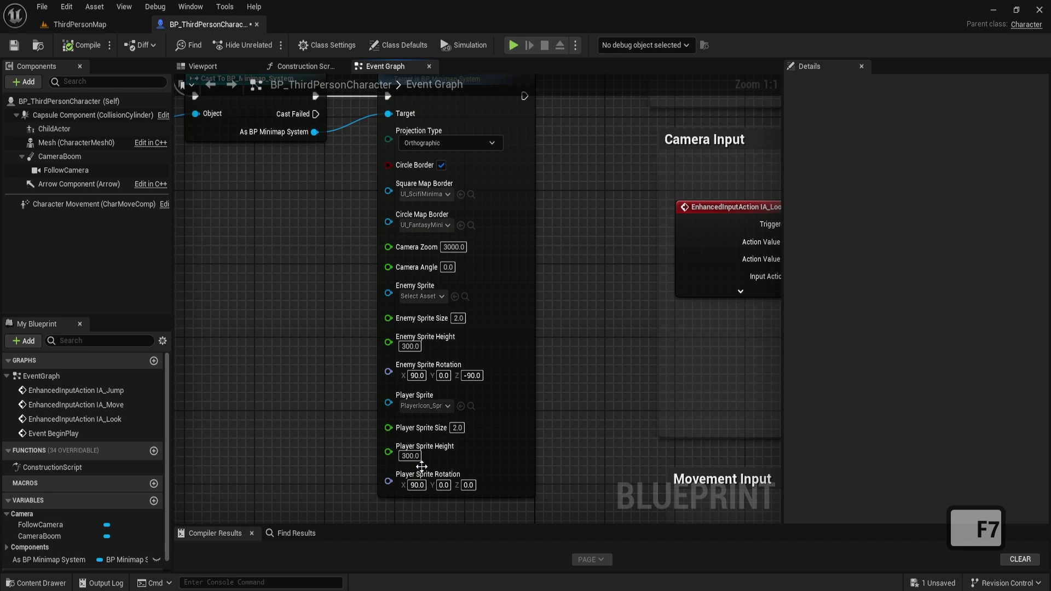
key("F7")
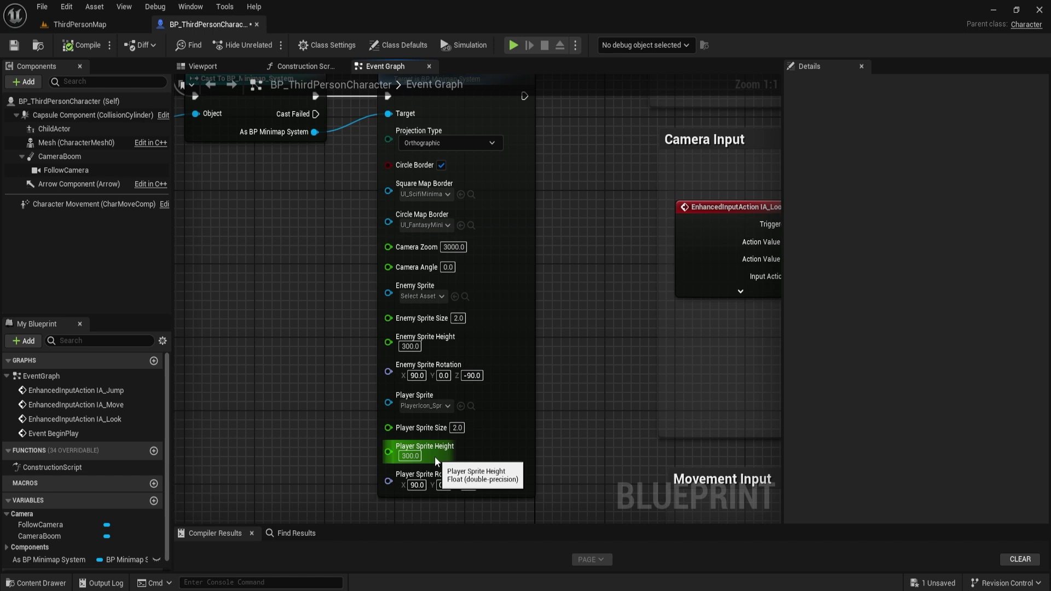
key("F7")
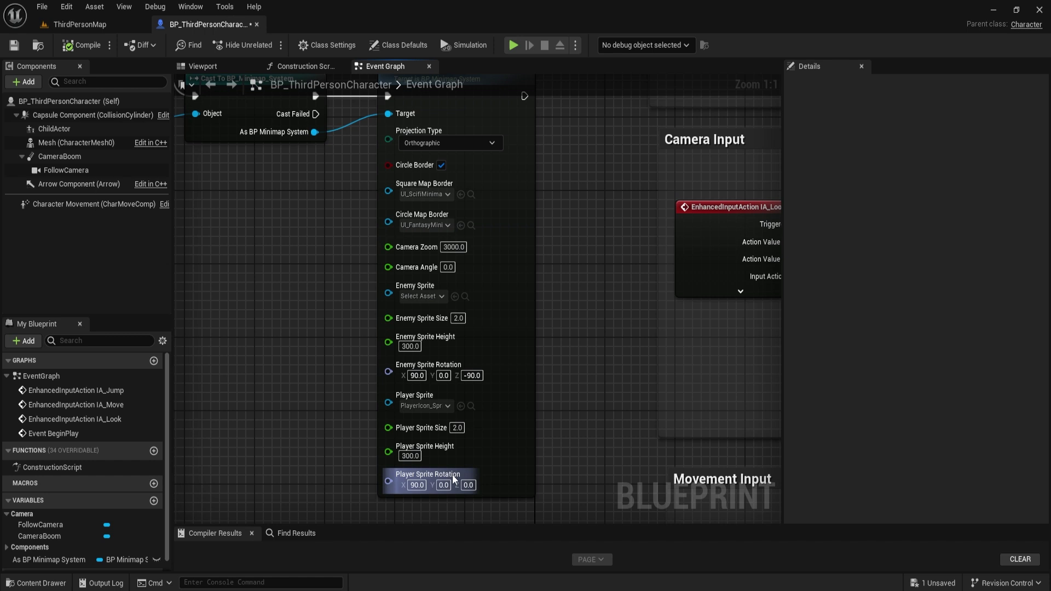
key("F7")
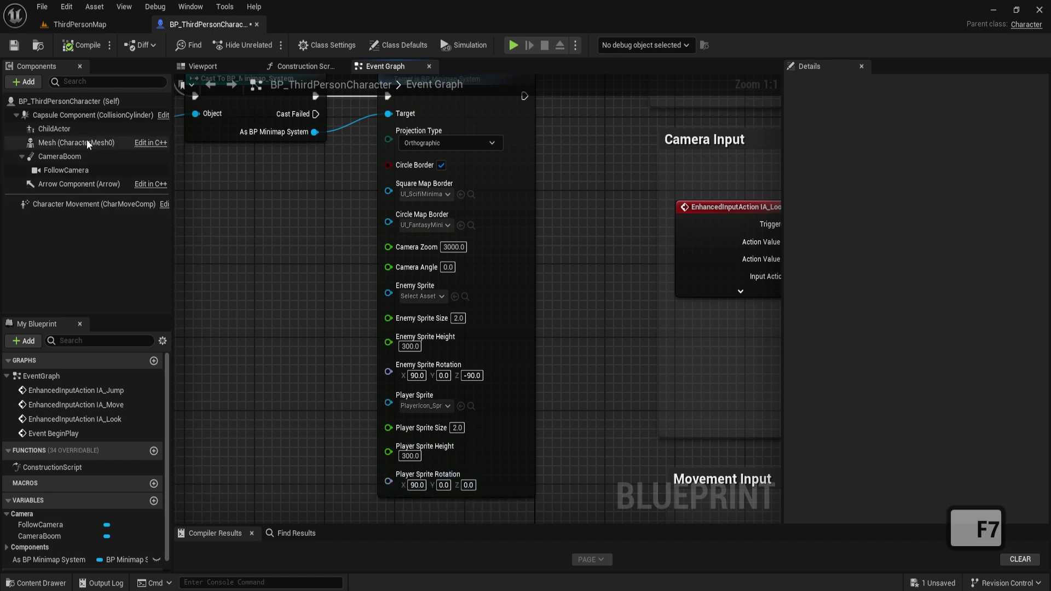
left_click(91, 144)
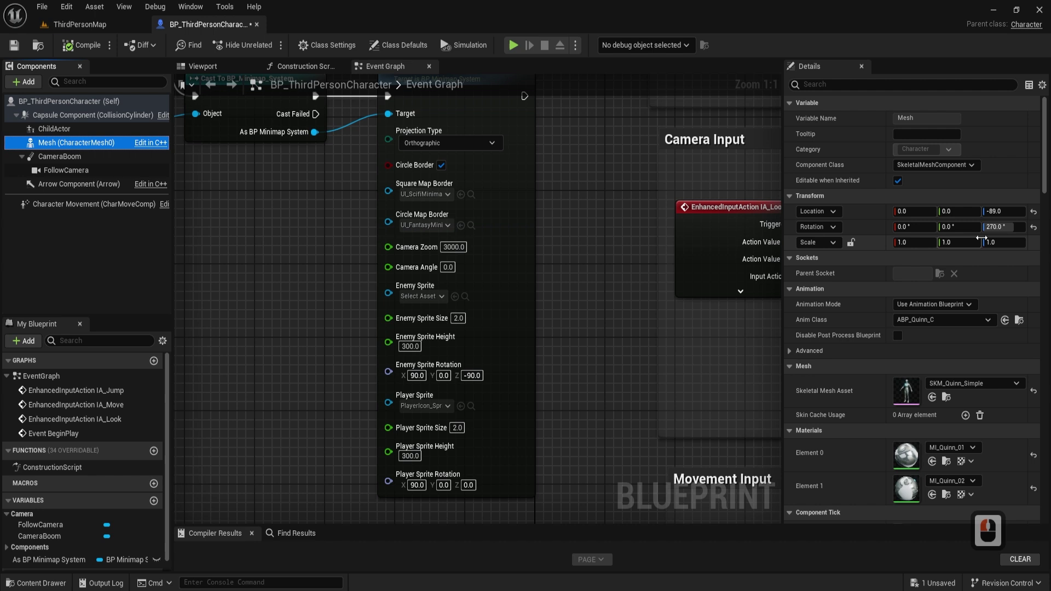
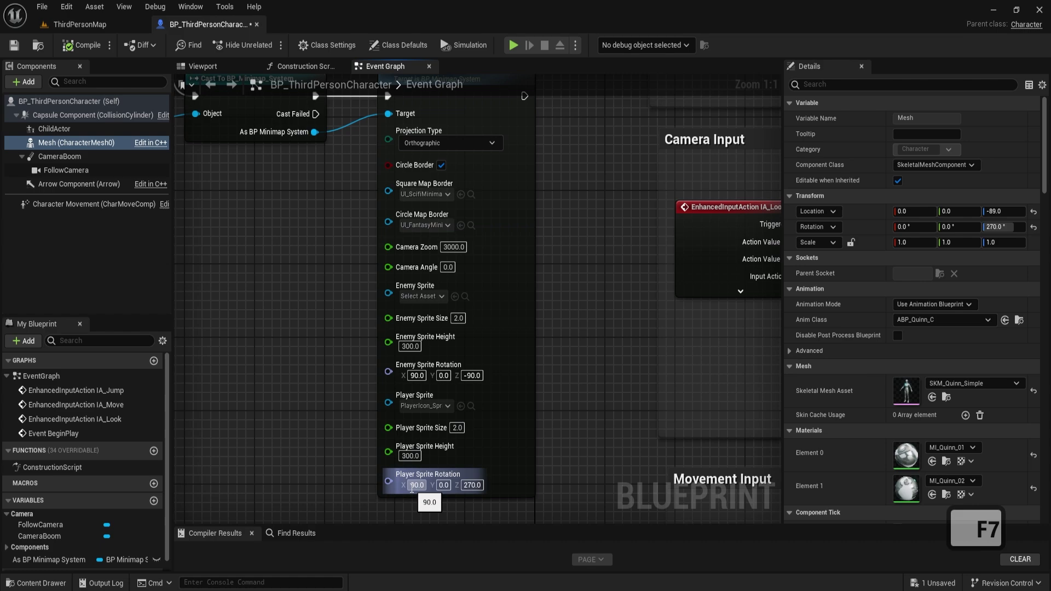
Step: Compile with Player Sprite Rotation Z 270 and play-test the minimap
left_click(99, 33)
left_click(268, 46)
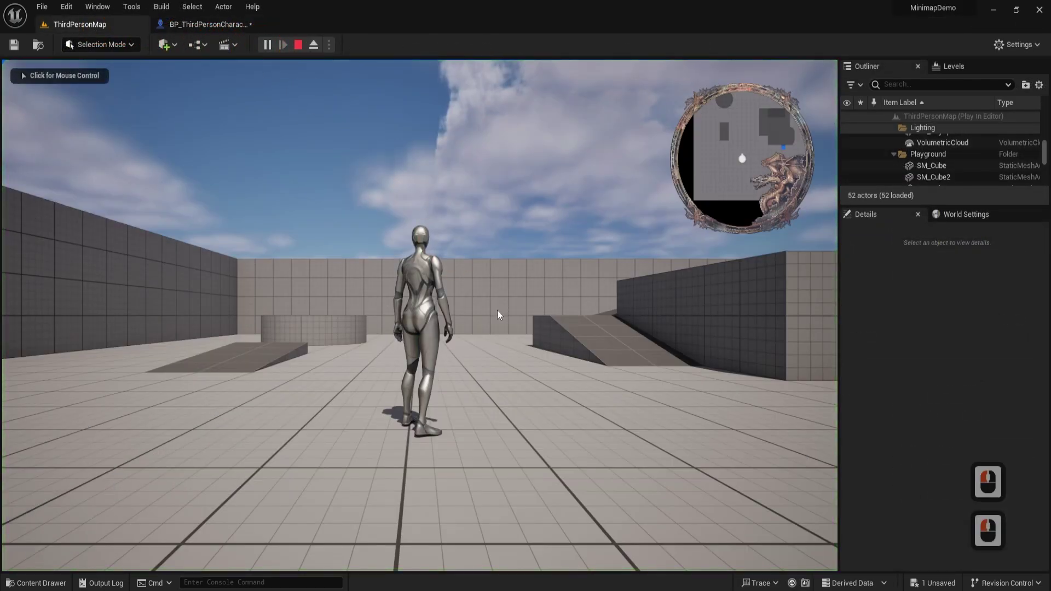
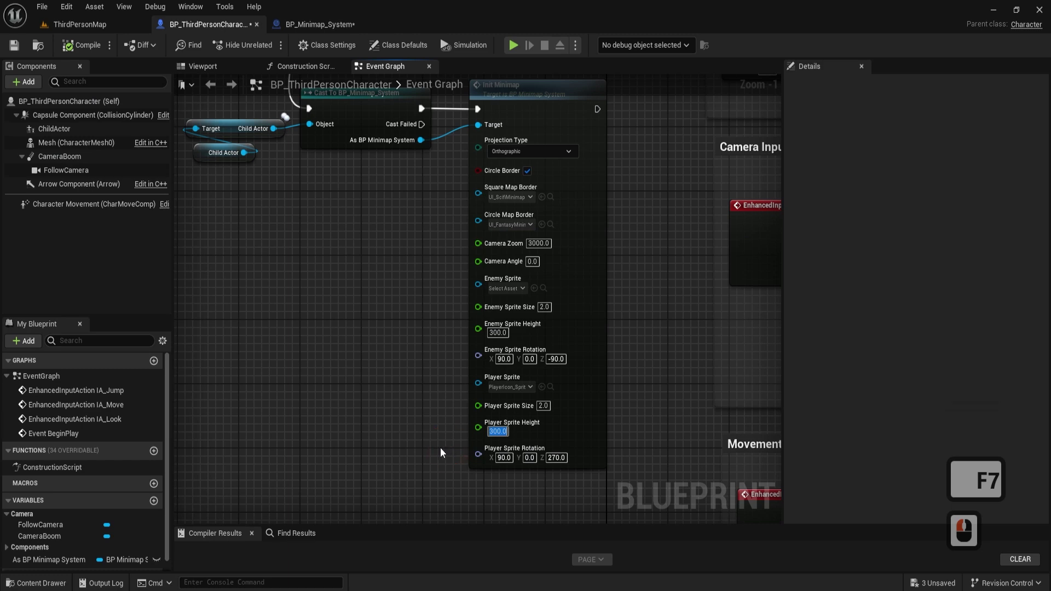
Step: Set Player Sprite Height to 50 on the Init Minimap node
type("50")
left_click(438, 468)
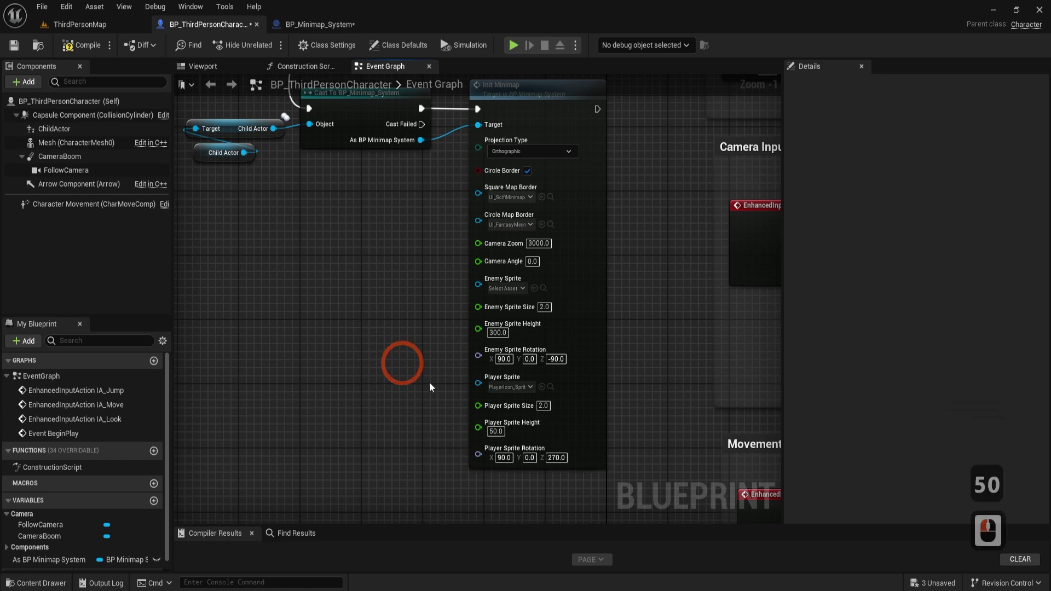
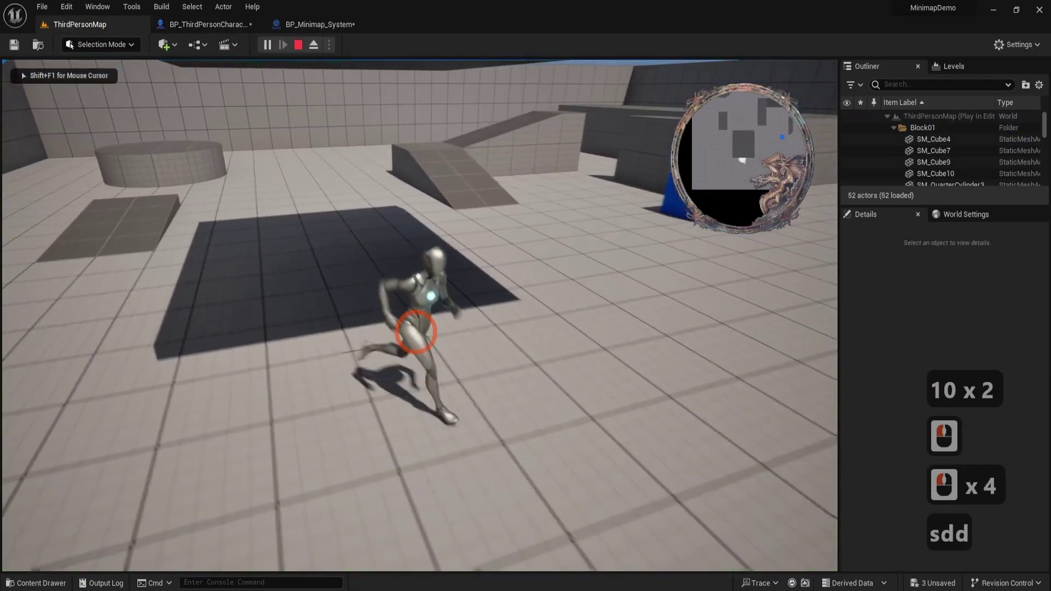
Step: Run around in play to check the player icon, then stop the session
type("waaa sd")
key("F5")
key("F4")
key("Escape")
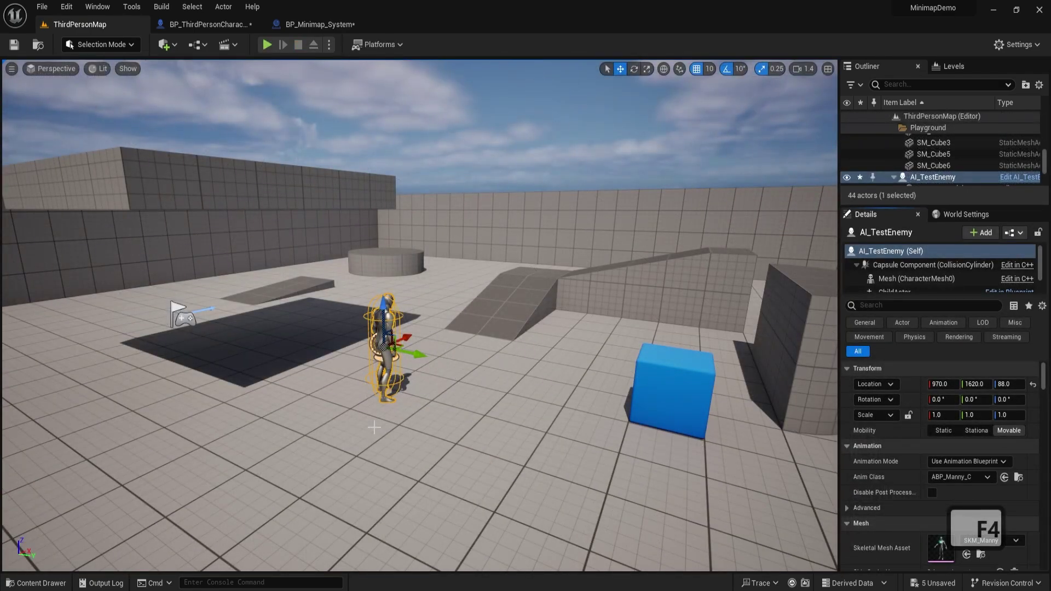
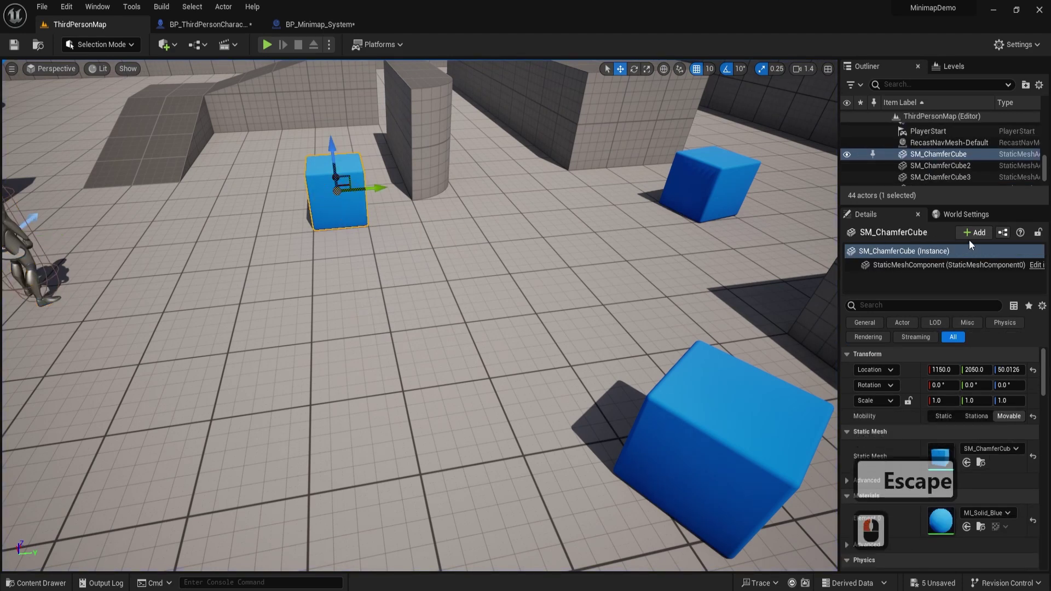
Step: Add a Child Actor component to SM_ChamferCube via the 'child actor' search
left_click(972, 235)
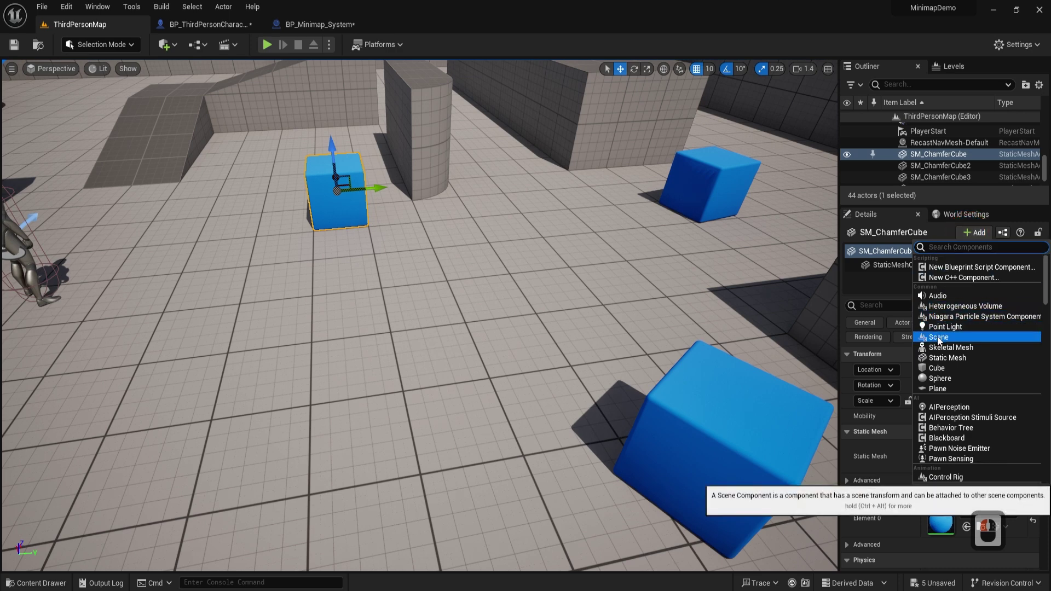
type("ch")
left_click(941, 341)
type("ild actor")
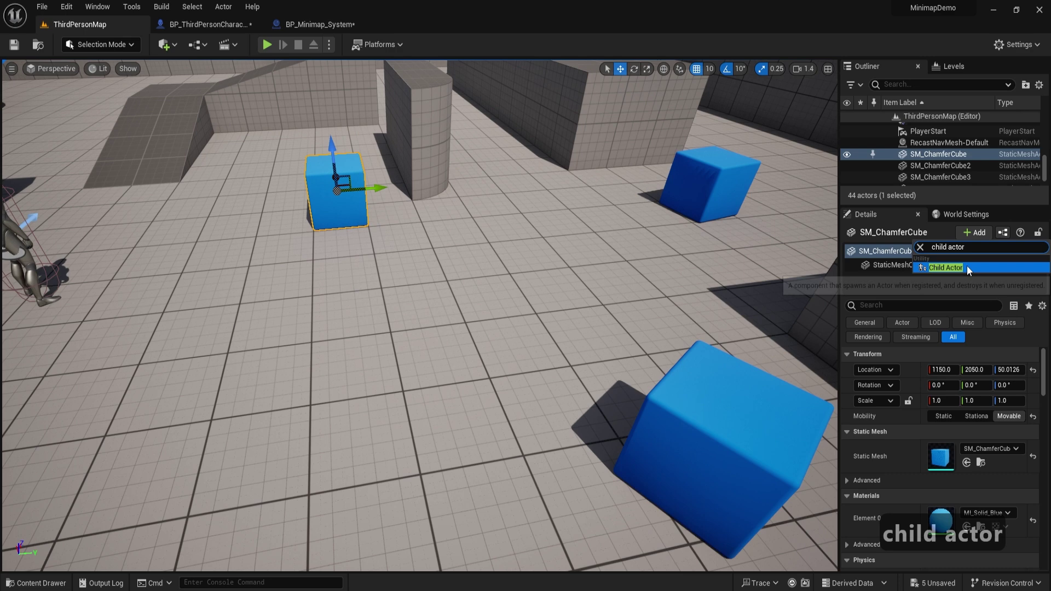
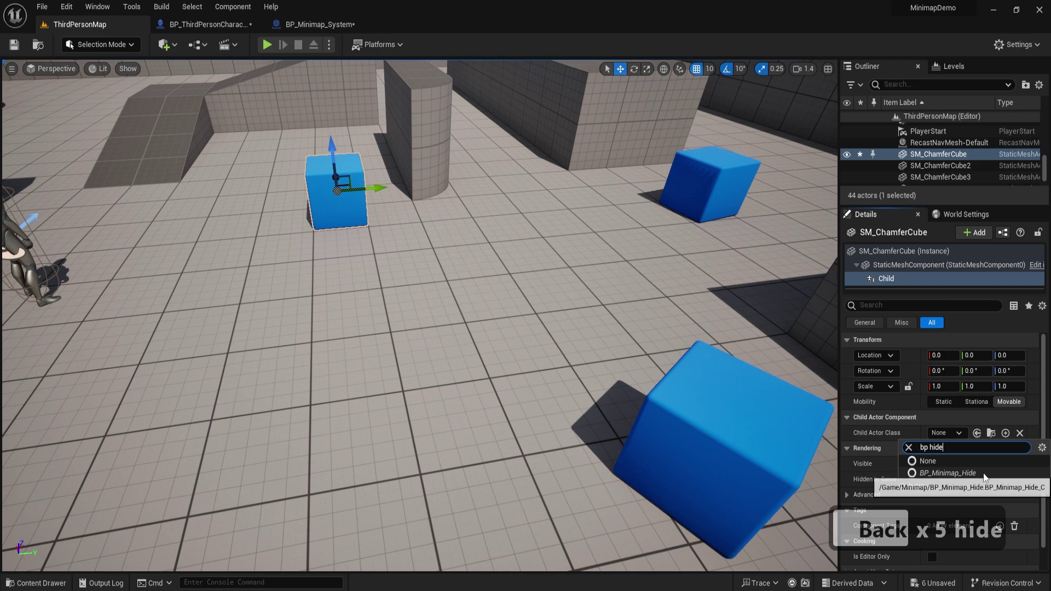
Step: Set the child actor class to BP_Minimap_Hide and play-test, then stop
left_click(988, 476)
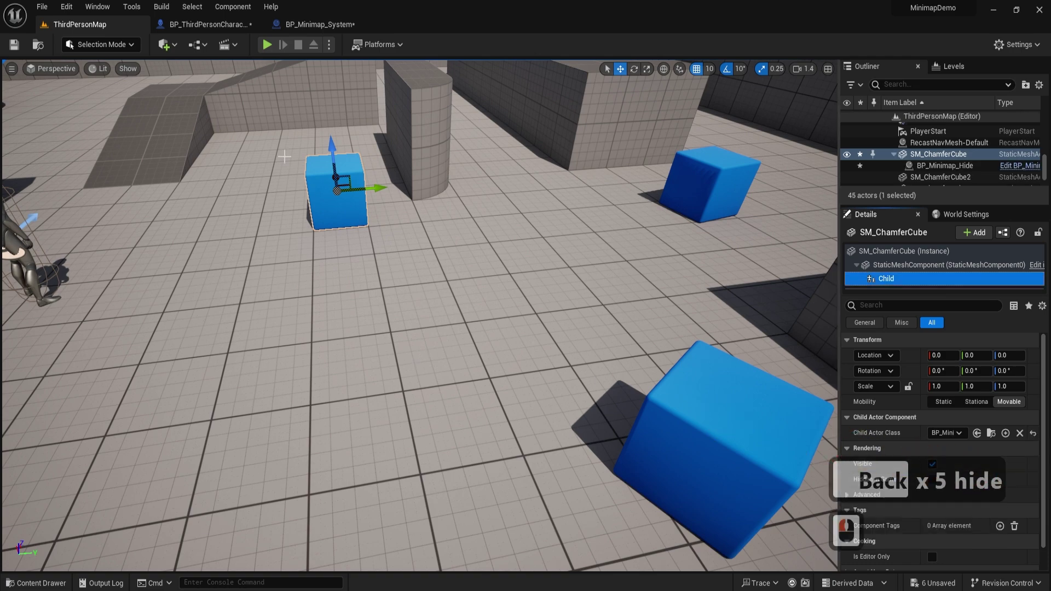
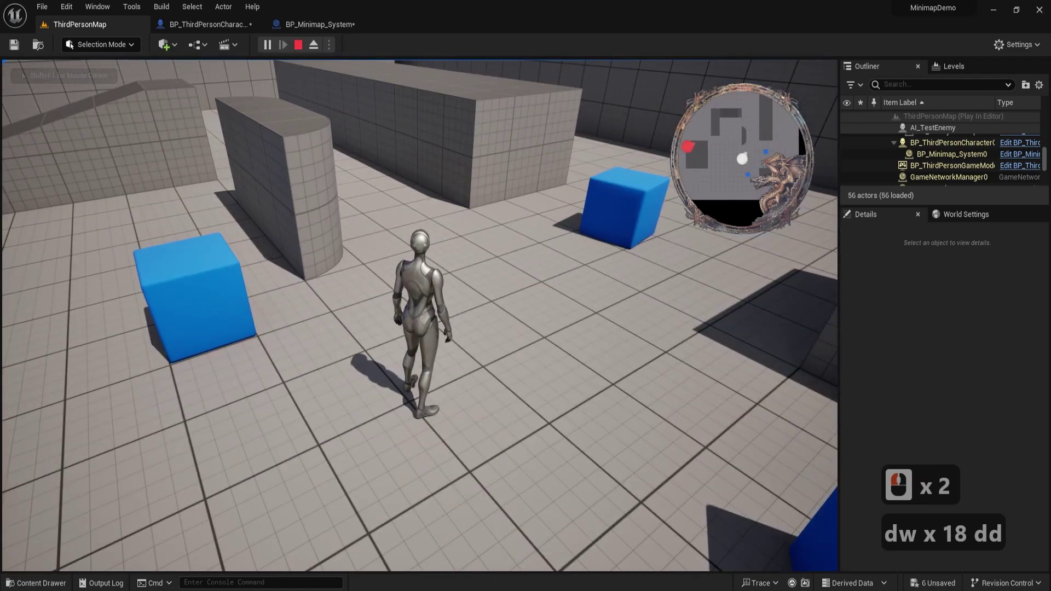
key("Escape")
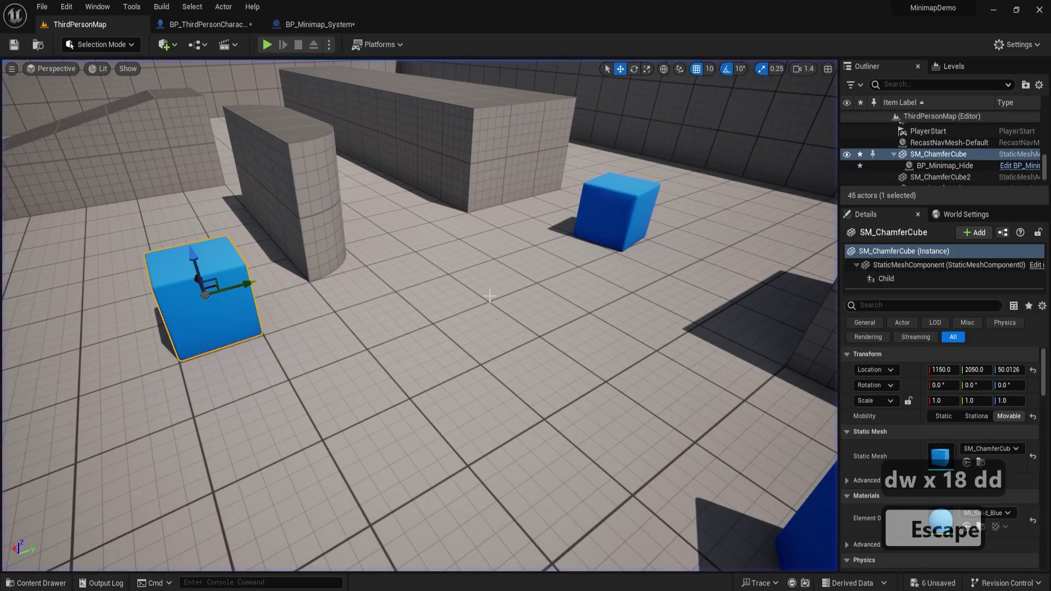
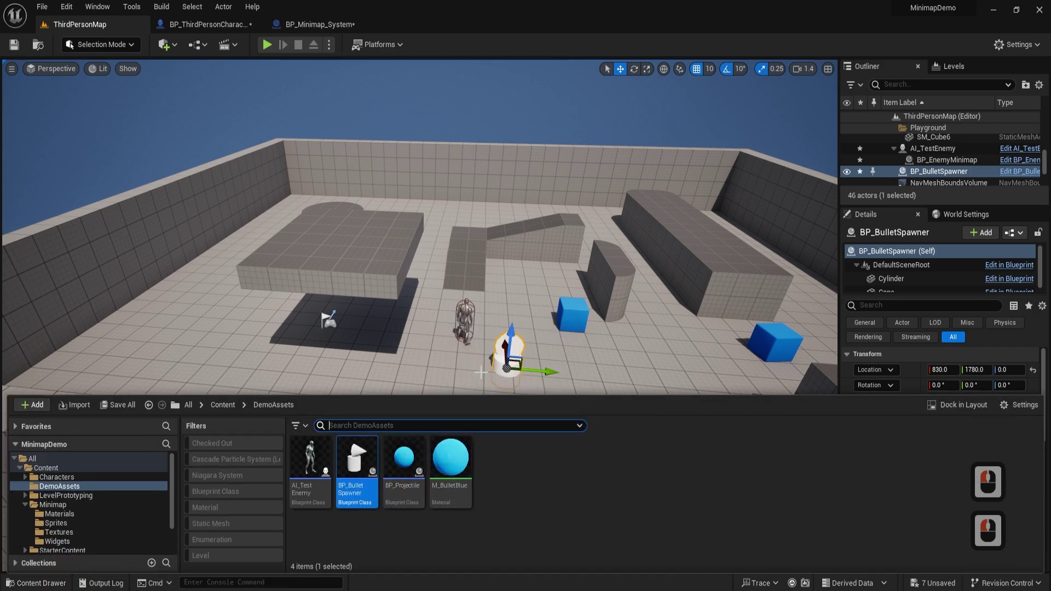
Step: Play the level and walk the character around with WASD to watch bullets on the minimap
left_click(266, 40)
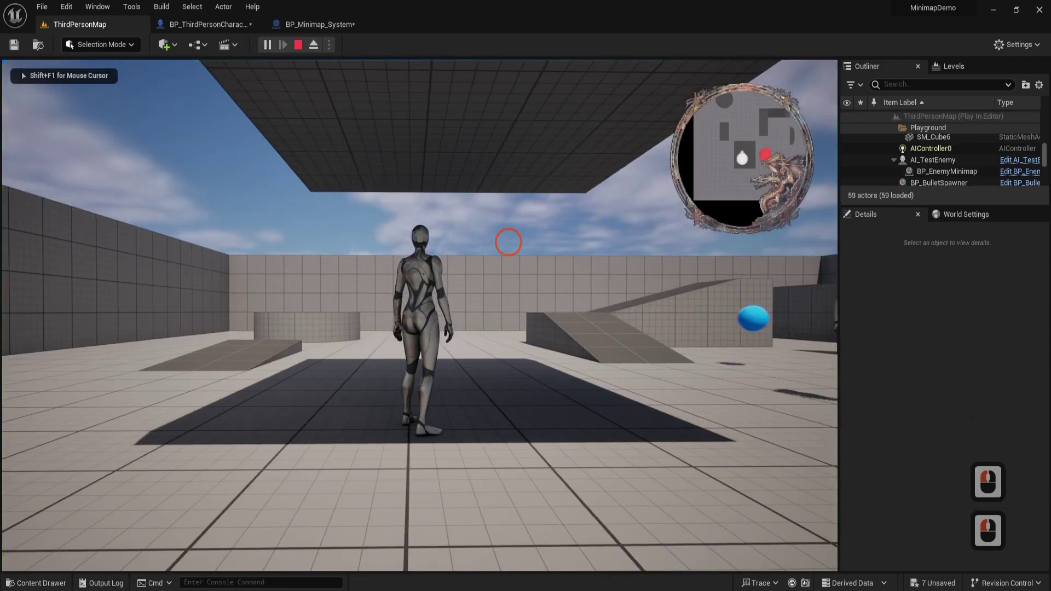
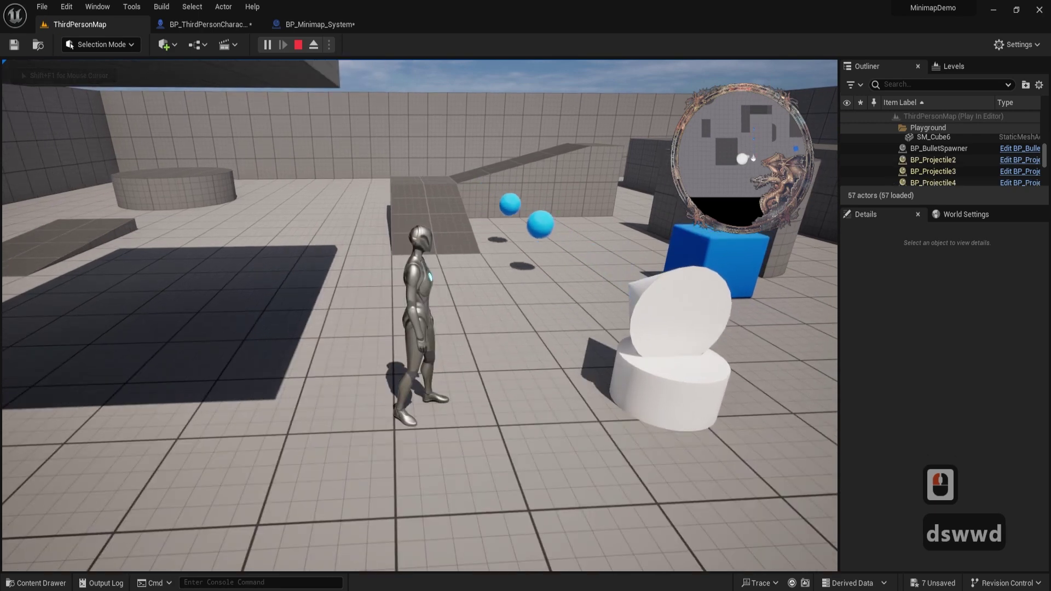
type("d")
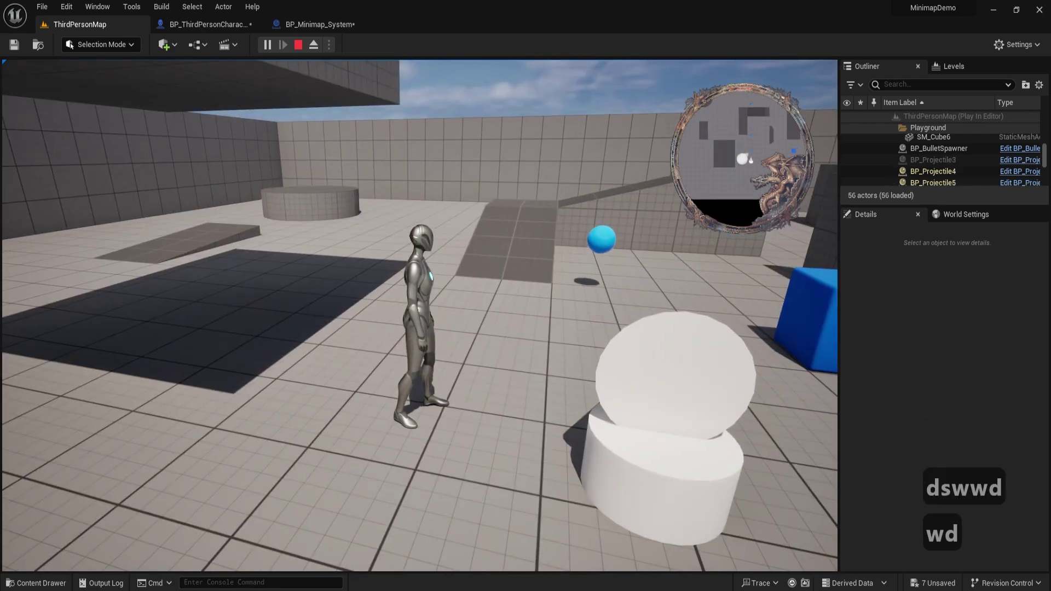
type("w")
key("BackSpace")
type("w")
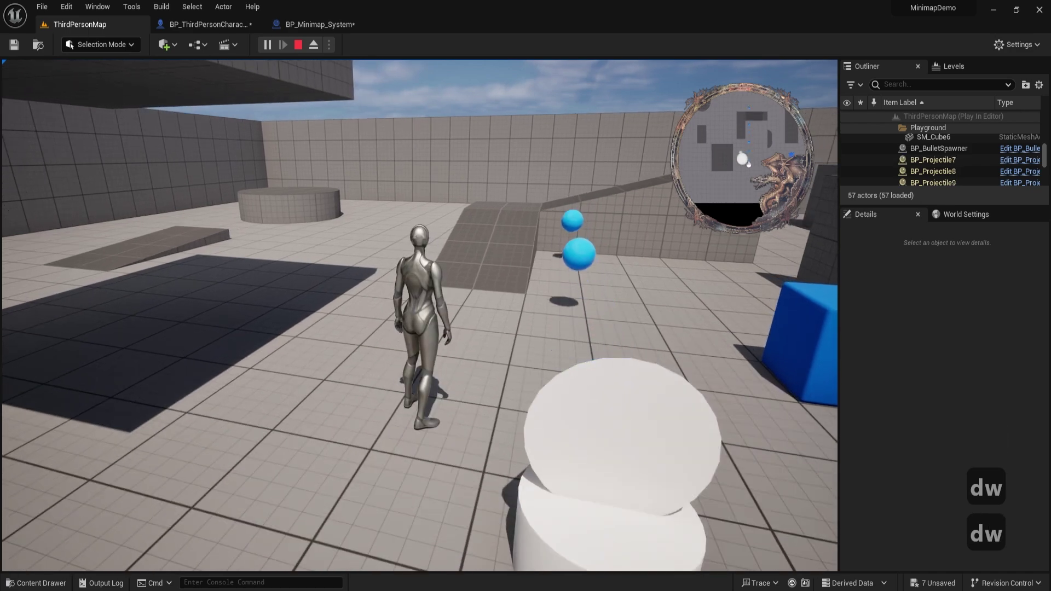
type("s")
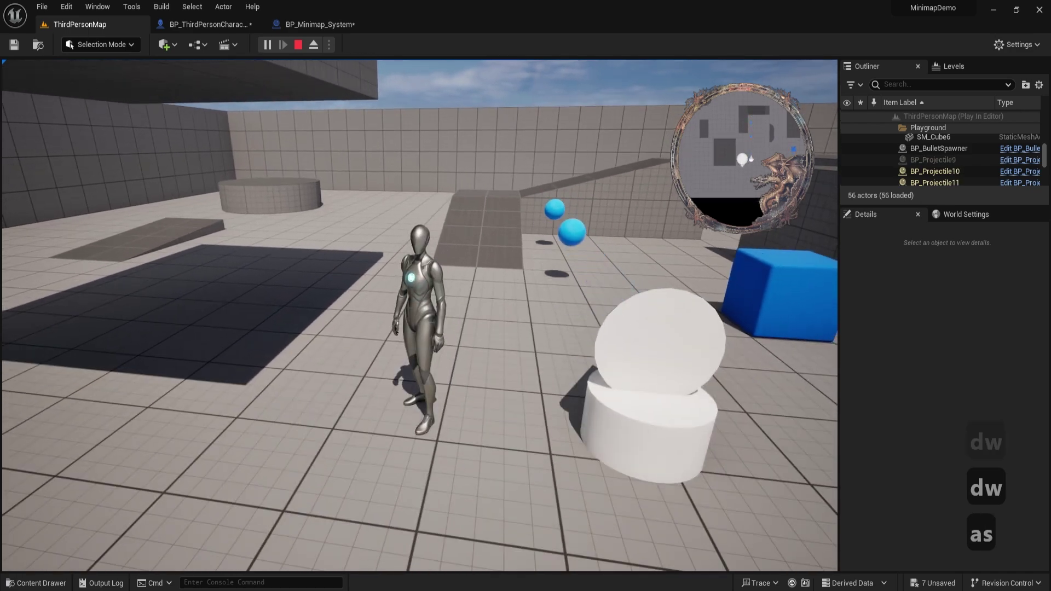
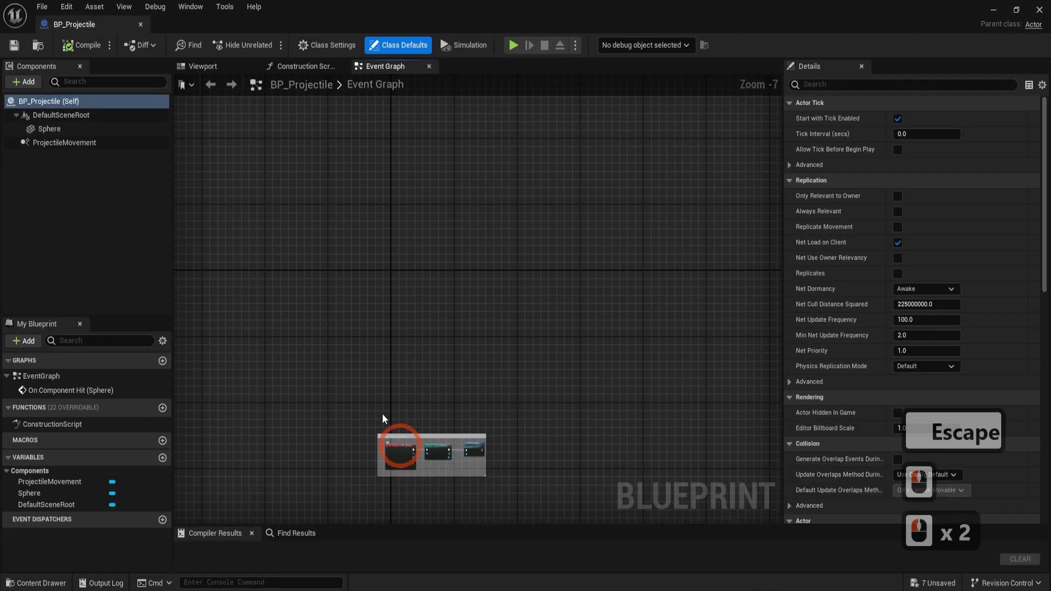
Step: Add a Child Actor component to BP_Projectile and select it
left_click(30, 86)
type("child acotr")
key("BackSpace")
left_click(72, 122)
left_click(116, 221)
left_click(87, 136)
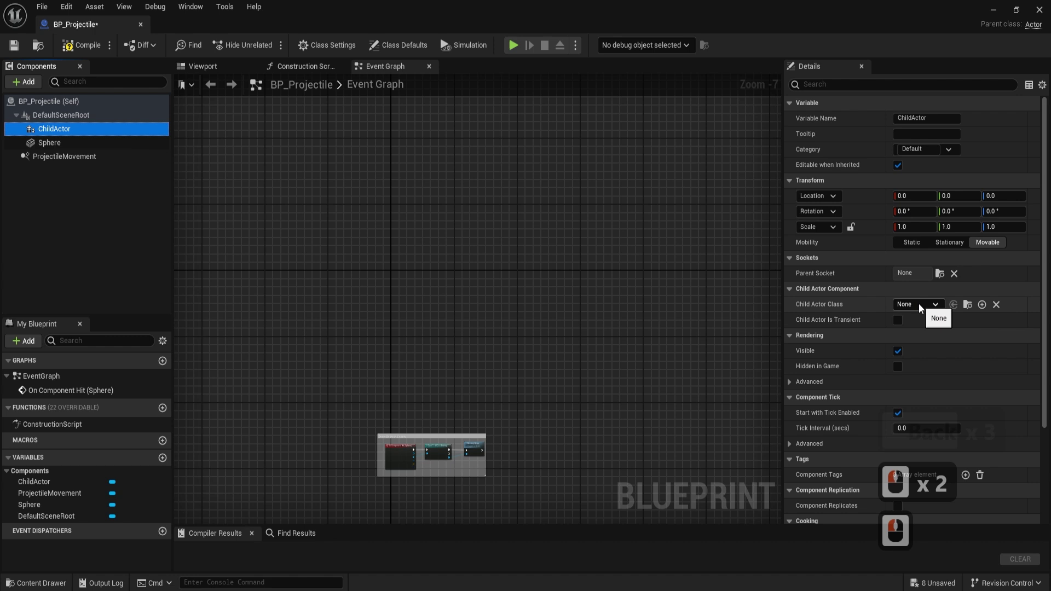
Step: Set the Child Actor Class to the BP_Minimap_Hide blueprint
left_click(921, 307)
type("bp minmap")
key("BackSpace")
key("BackSpace")
key("BackSpace")
key("BackSpace")
Step: Compile and save BP_Projectile, return to ThirdPersonMap and start a play-test
left_click(978, 356)
left_click(82, 51)
left_click(26, 52)
left_click(21, 50)
left_click(145, 27)
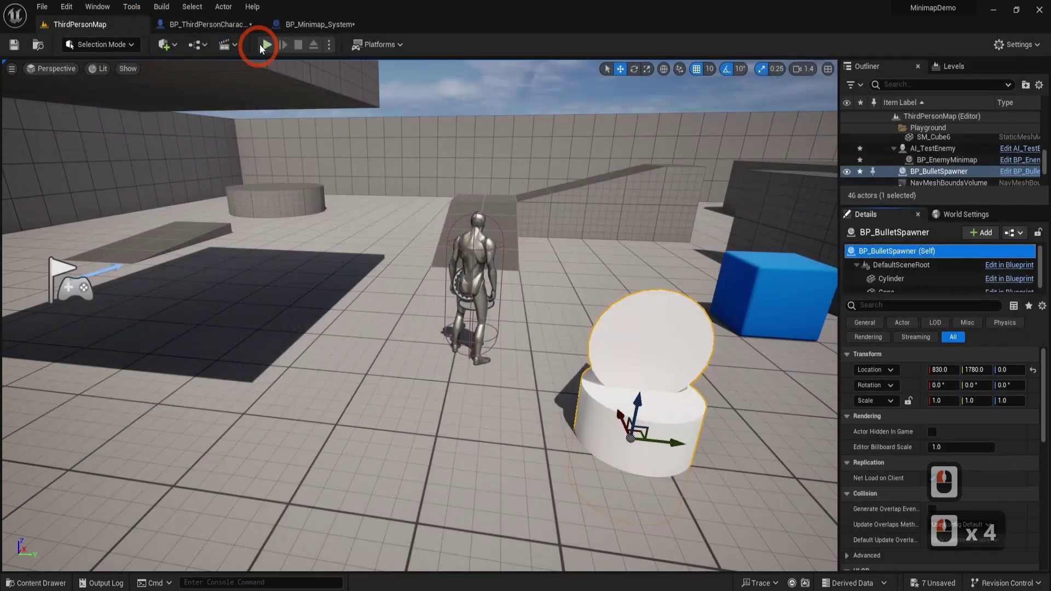
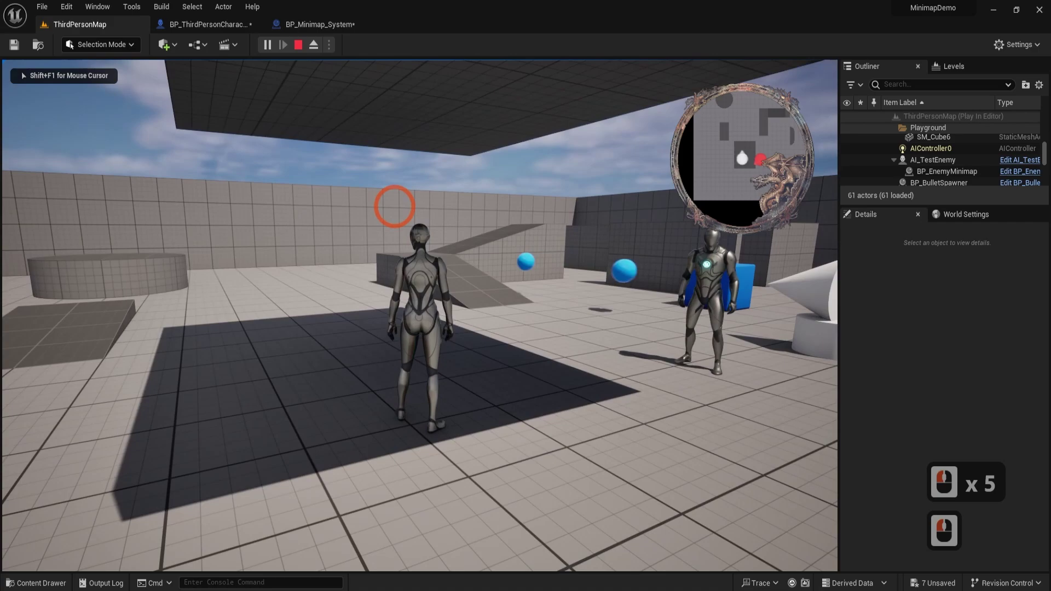
key("d")
key("d")
type("sa x 9 w")
scroll("up", 3)
key("BackSpace")
type("w")
key("w")
key("w")
key("w")
key("w")
key("s")
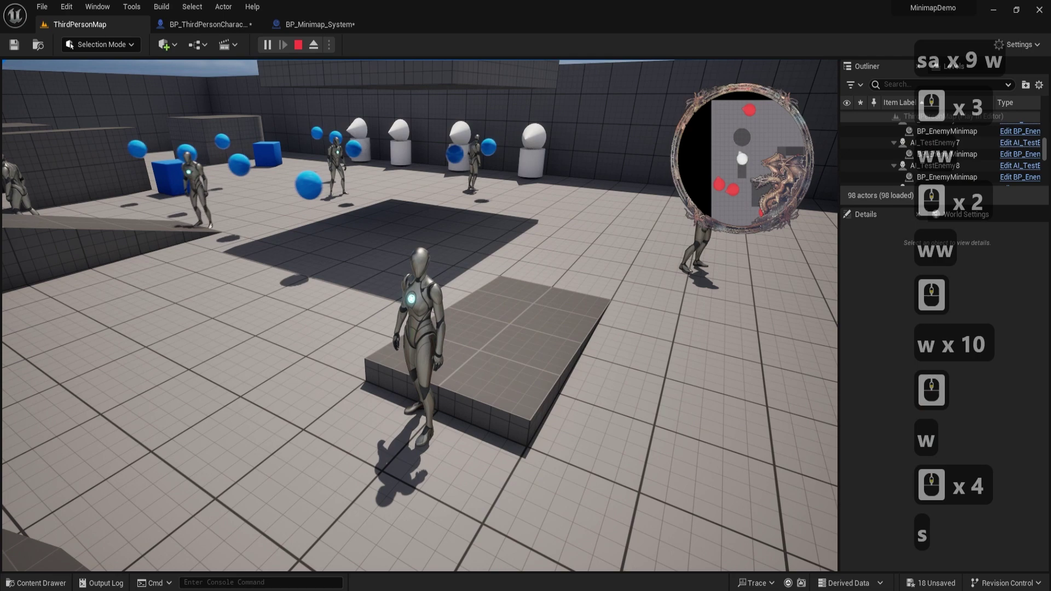
key("w")
type("wwd")
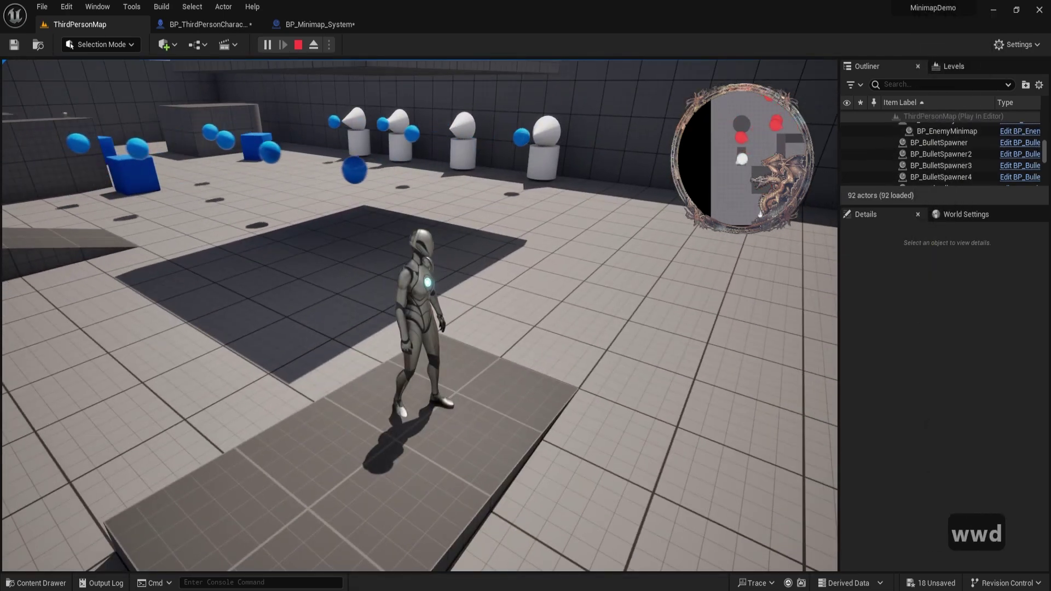
type("sd")
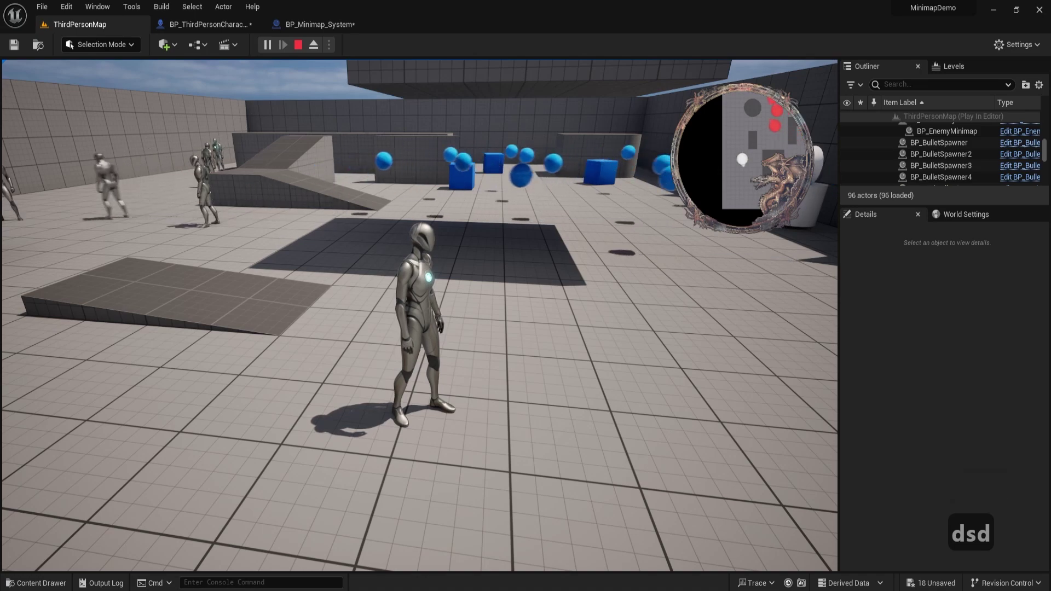
key("F5")
key("F4")
key("Escape")
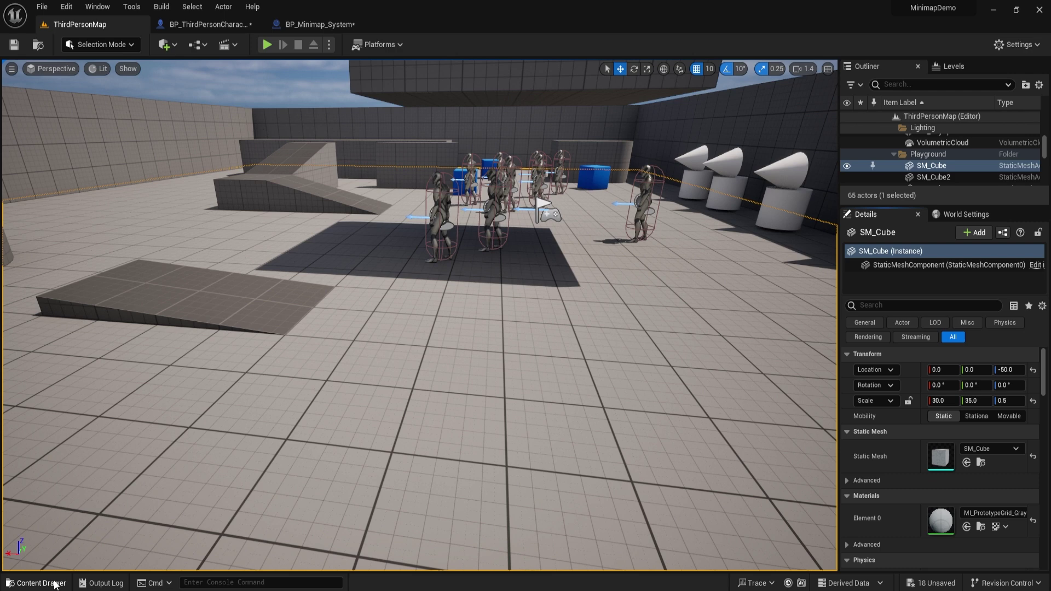
Step: Browse Content > Minimap > Widgets in the Content Drawer and open WG_Minimap
left_click(58, 585)
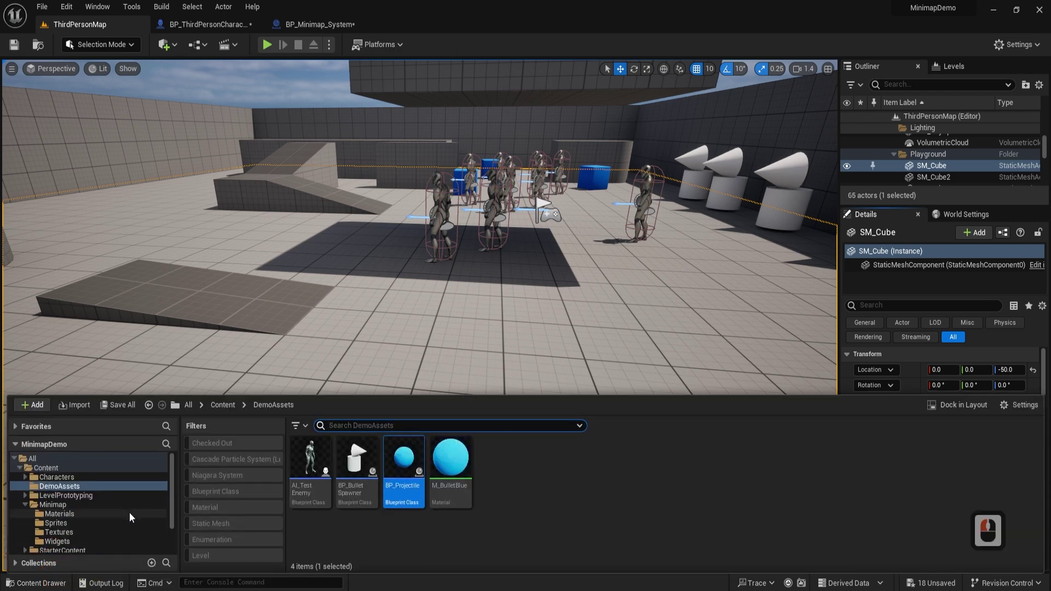
left_click(131, 513)
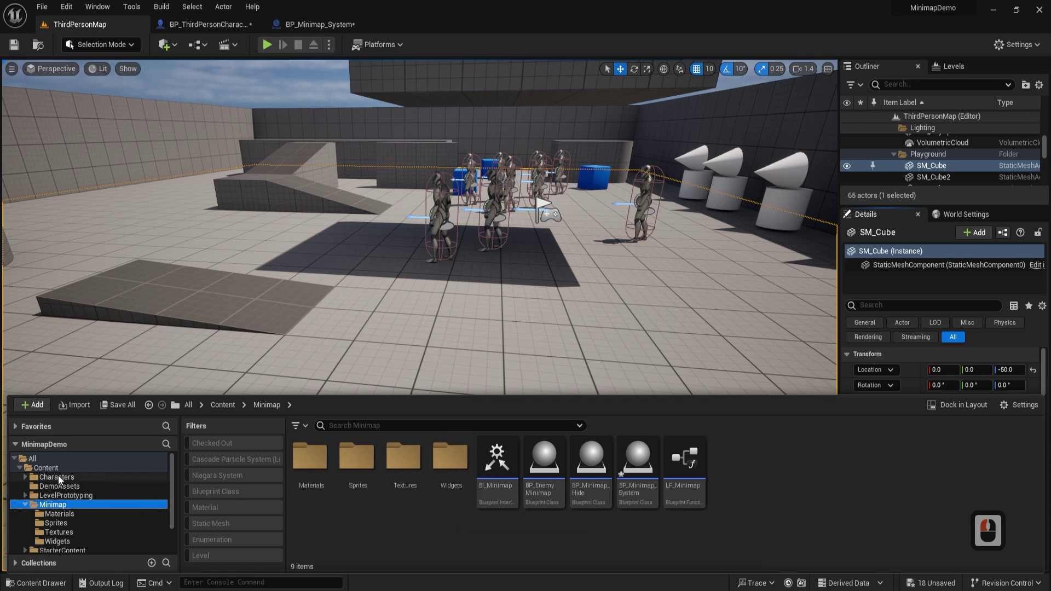
left_click(445, 462)
left_click(452, 468)
left_click(314, 462)
left_click(320, 467)
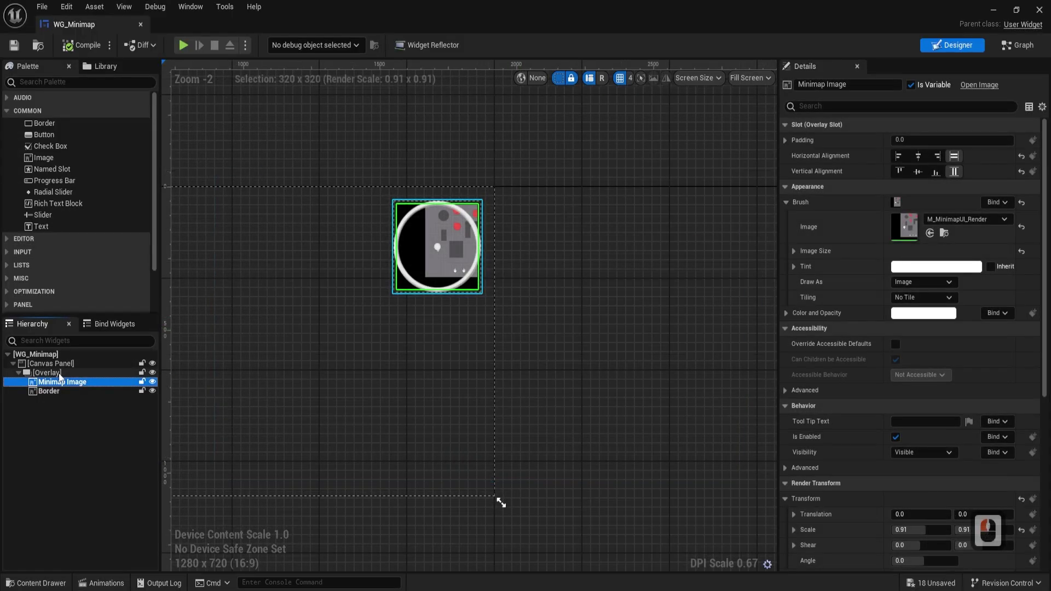
Step: Select the Overlay, drag it to the canvas's upper-right and reselect it to adjust the minimap image
left_click(62, 376)
right_click(448, 362)
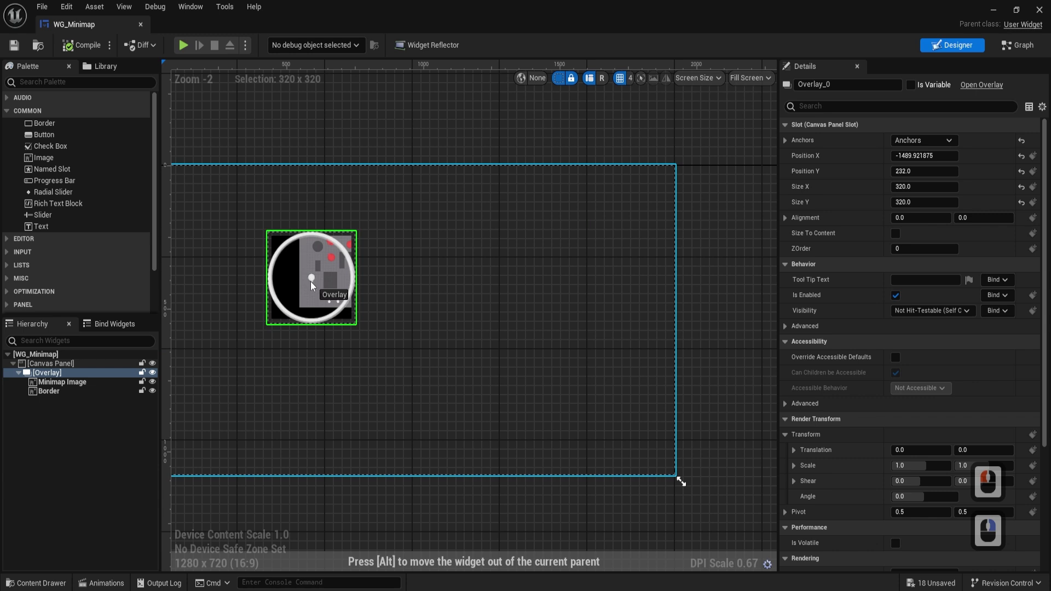
left_click(435, 279)
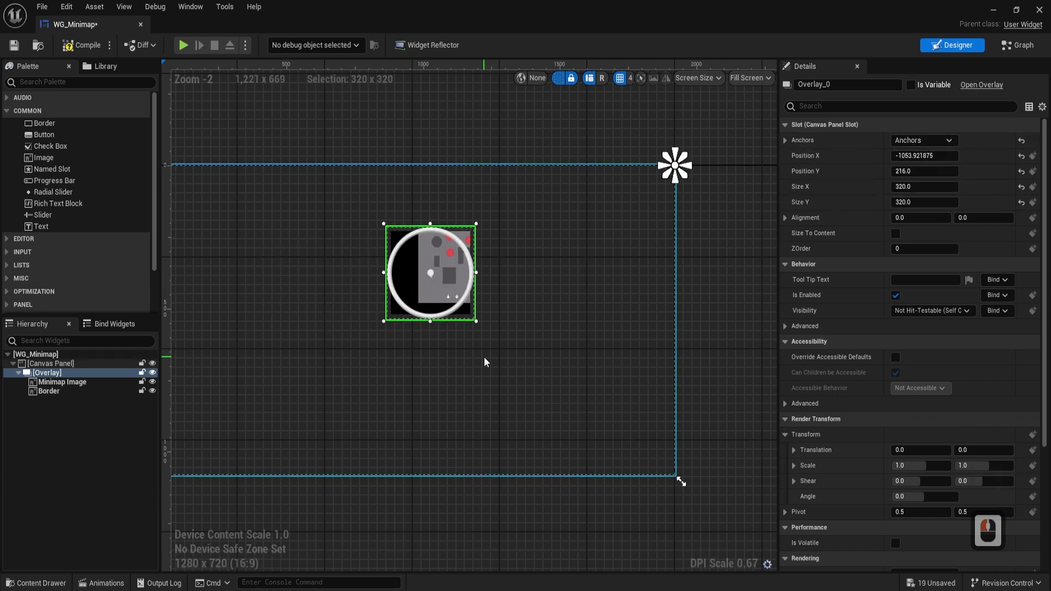
left_click(477, 327)
left_click(463, 316)
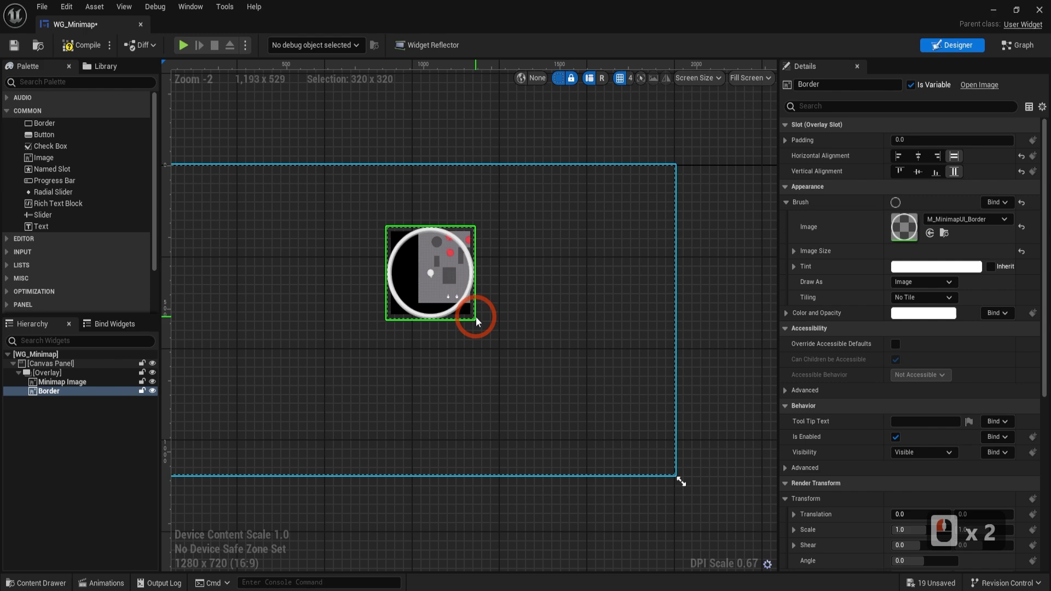
left_click(37, 377)
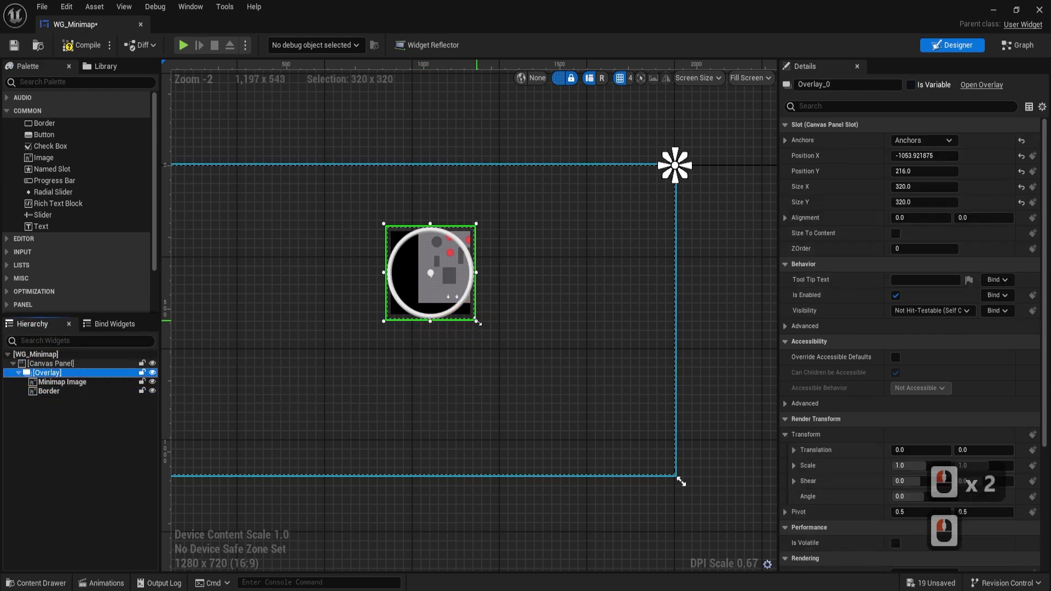
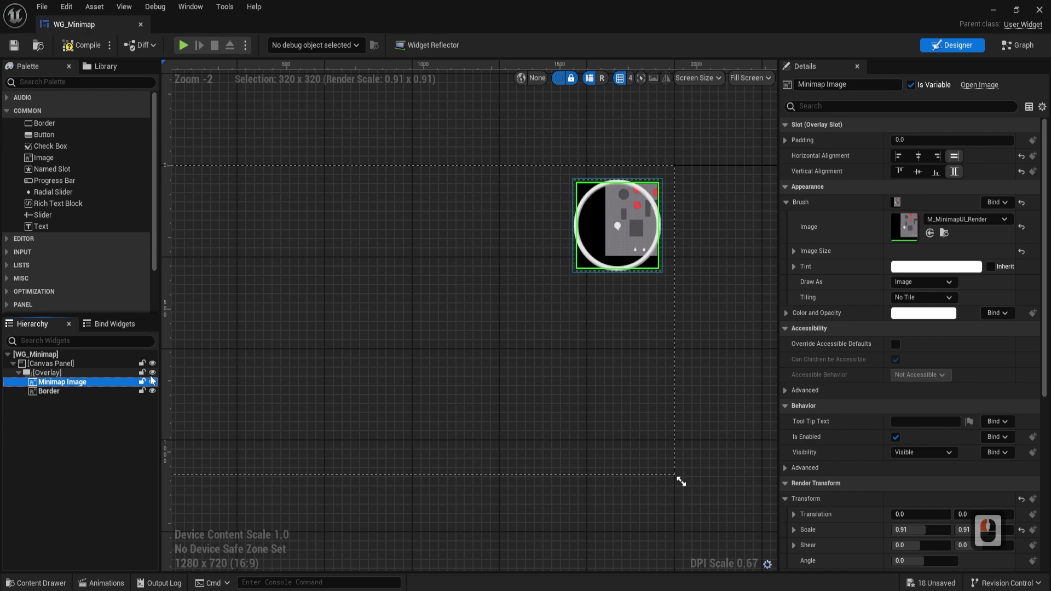
scroll("down", 3)
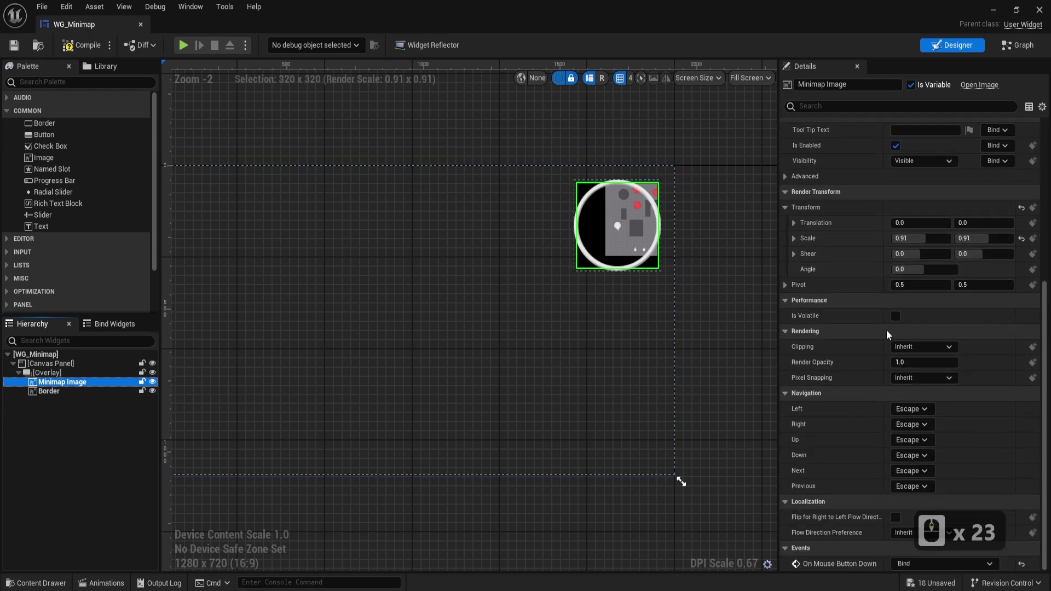
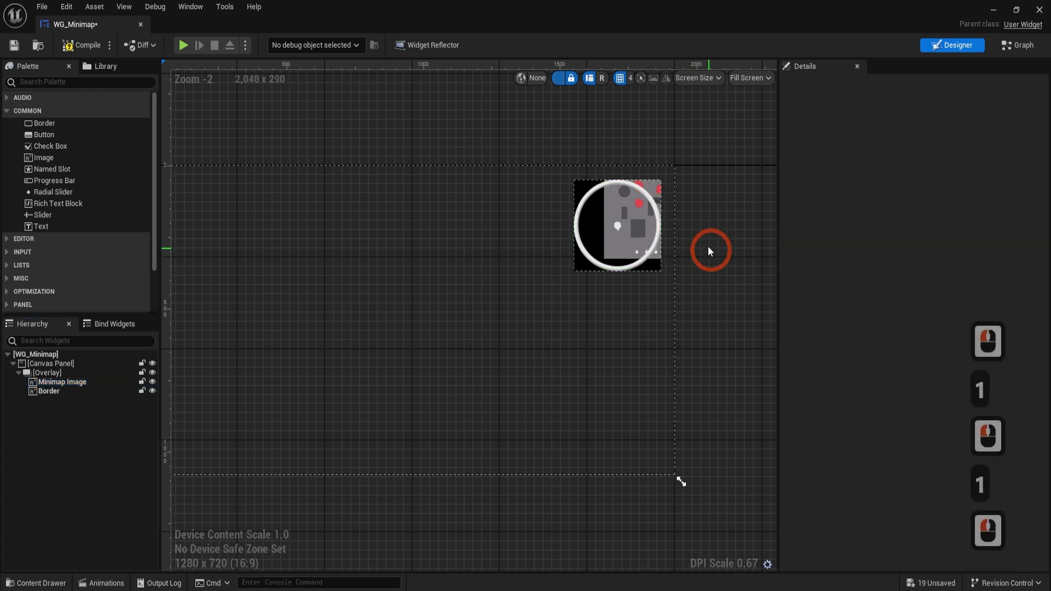
Step: Dock the WG_Minimap editor beside the level tabs and start playing the level
left_click(83, 44)
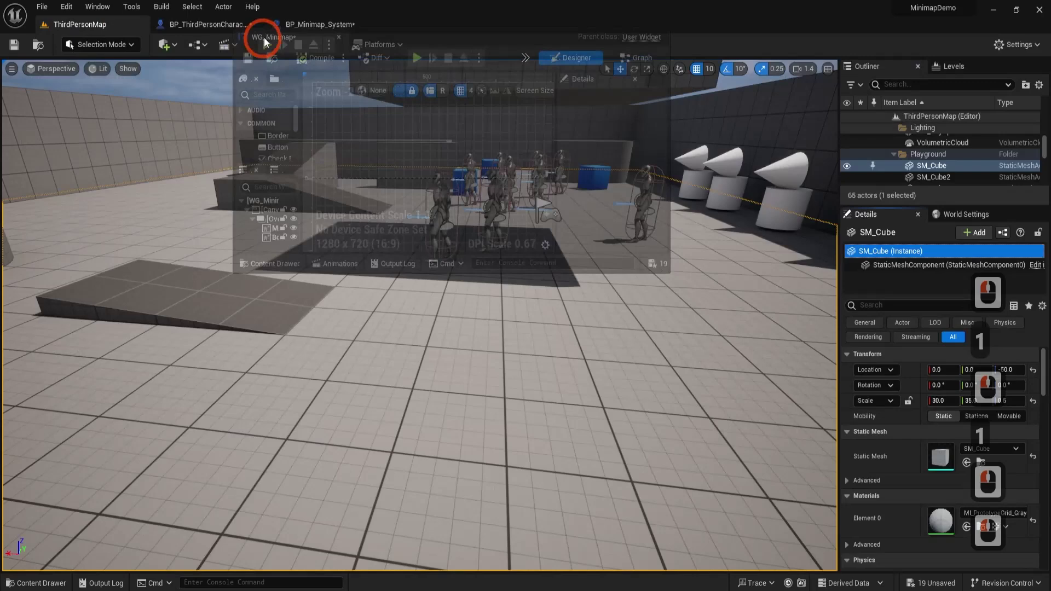
left_click(268, 30)
left_click(153, 31)
left_click(266, 44)
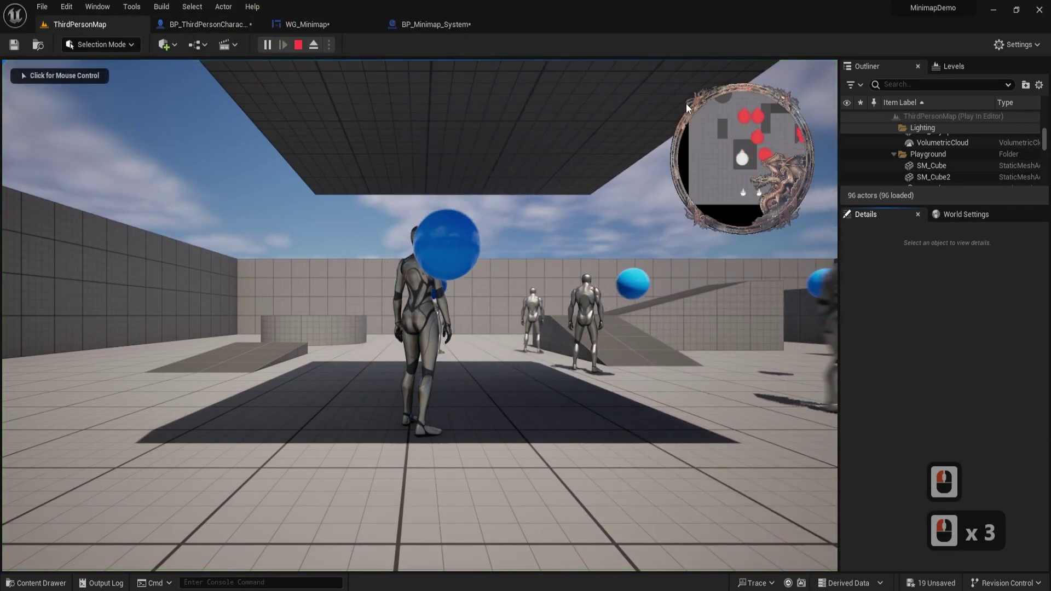
Step: Steer the character along the wall to check the repositioned minimap, then stop play
right_click(299, 49)
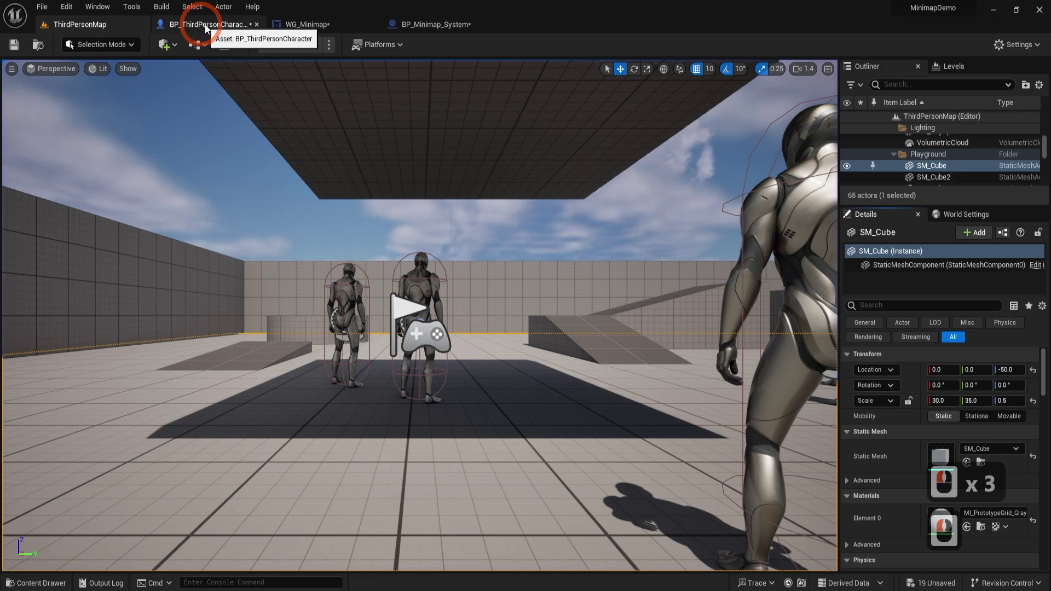
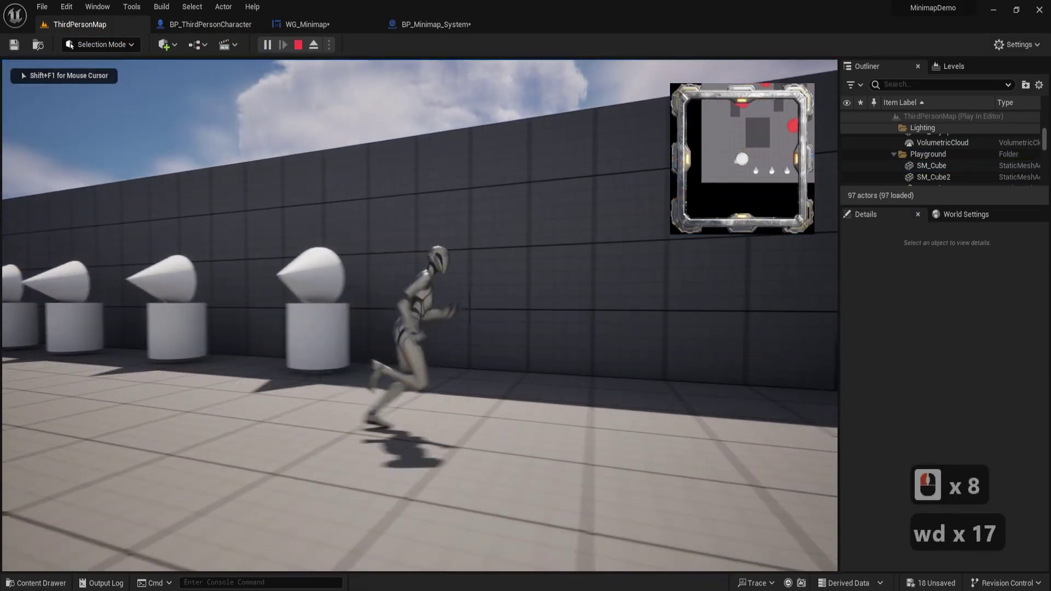
type("wd x 23 ssaasw")
key("Escape")
Step: Set Minimap Image's Render Transform Scale to 0.8 by 0.8 in WG_Minimap
type("wd x 23 ssa x 17 dsw")
left_click(331, 29)
left_click(612, 220)
key("1")
double_click(613, 221)
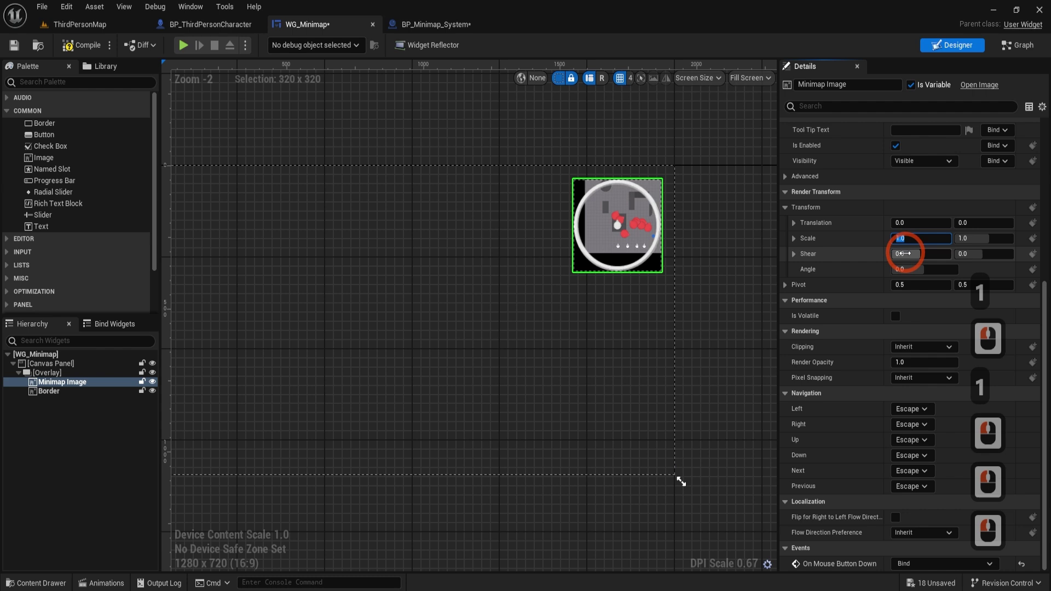
type(".")
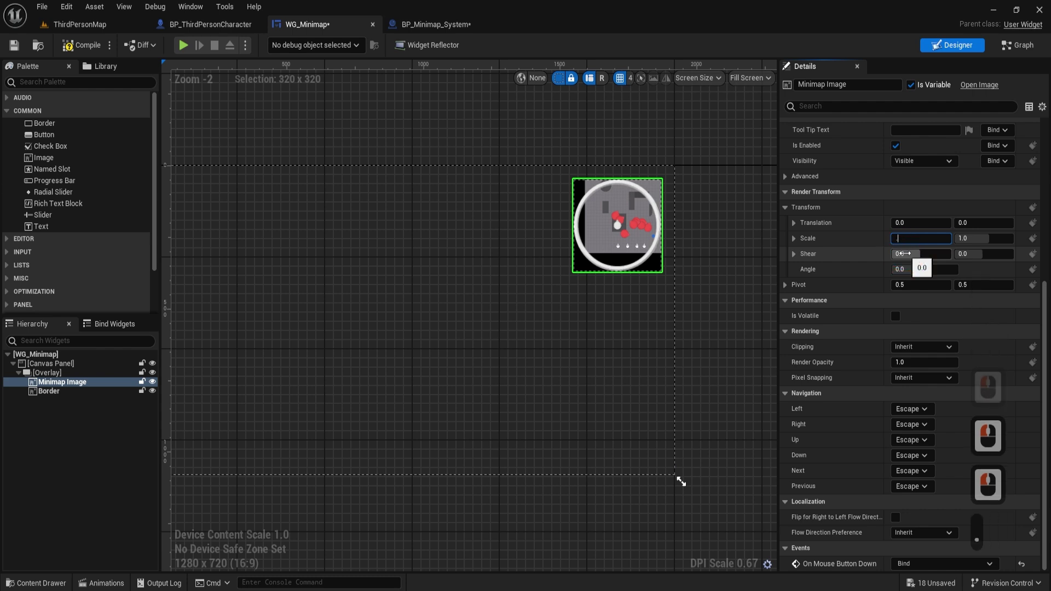
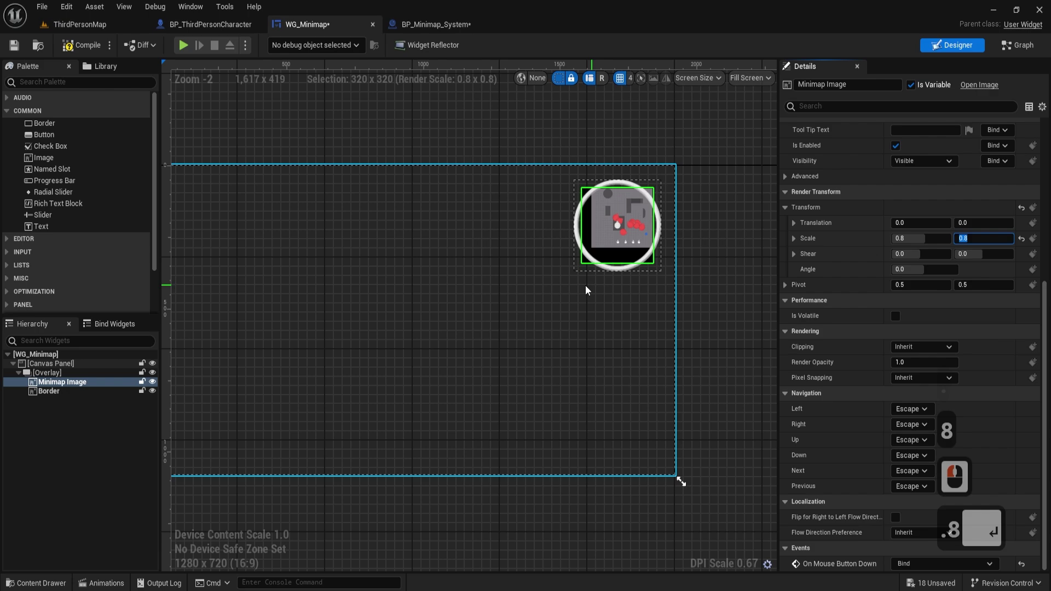
left_click(503, 287)
Step: Compile the widget, switch back to the level map and play-test it
left_click(79, 42)
left_click(93, 27)
left_click(271, 49)
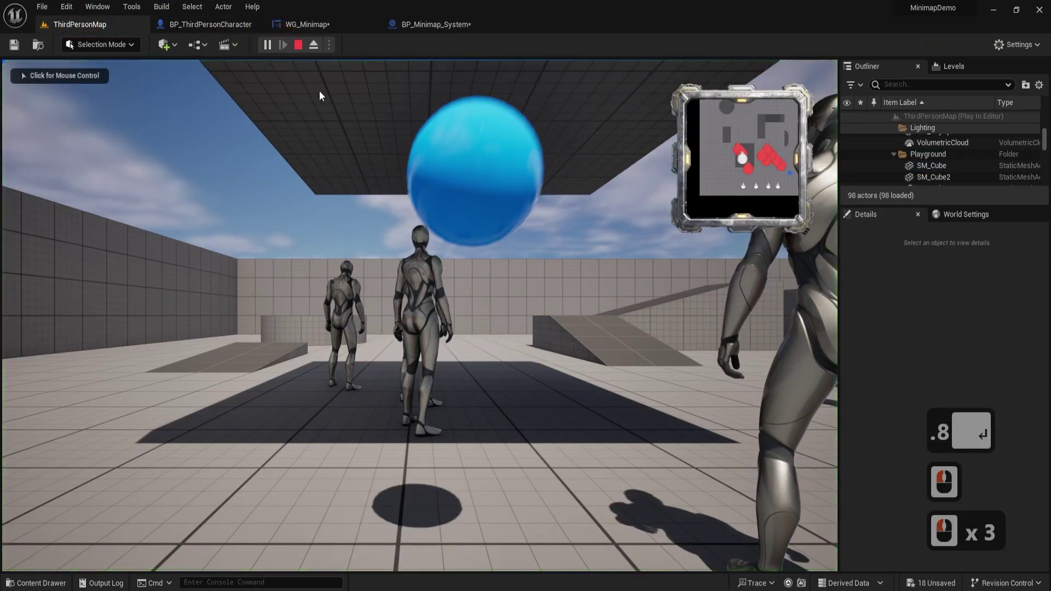